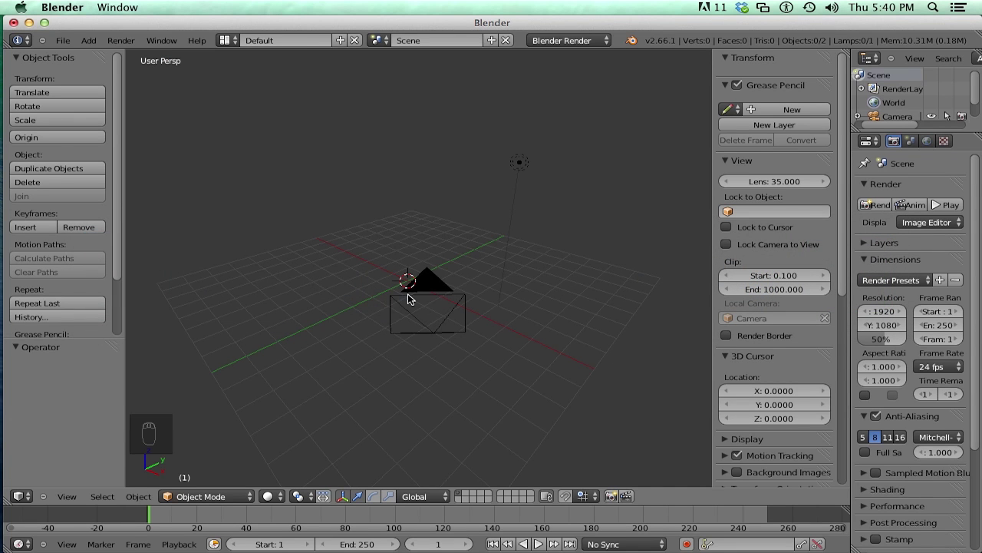
Show the sphere's transform panel in Blender and bring up the Maya 2014 window with its Attribute Editor.
left_click_drag(421, 326, 298, 441)
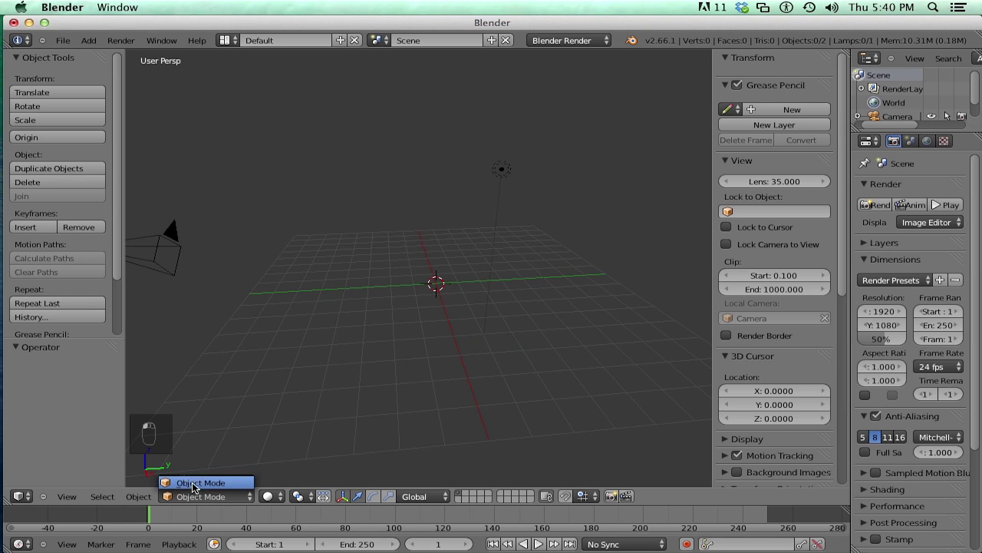
left_click(201, 486)
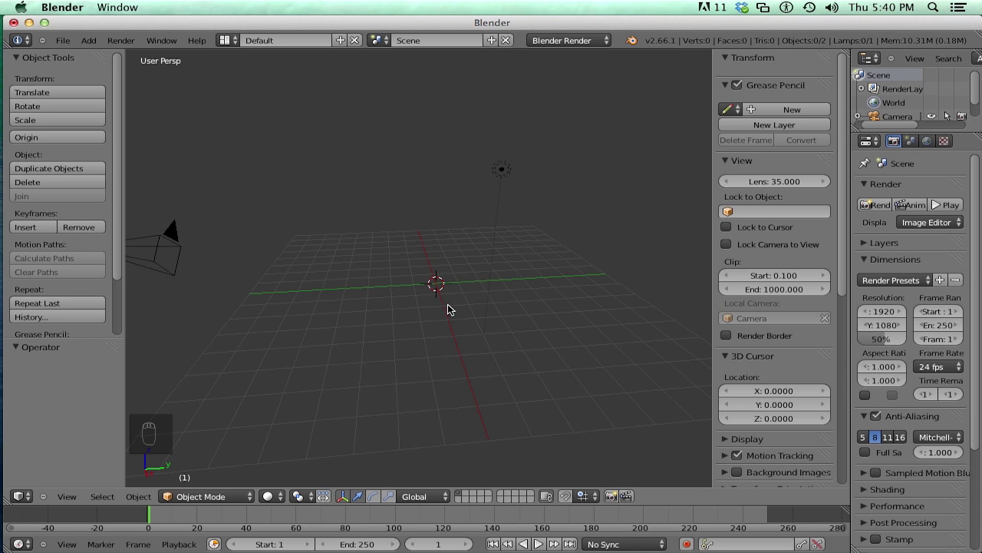
key("t")
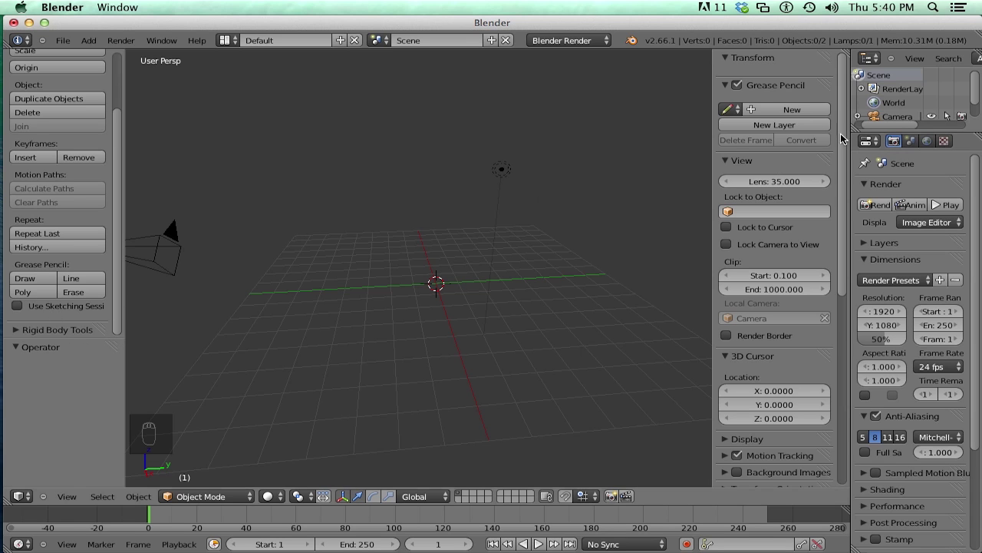
key("n")
key("n")
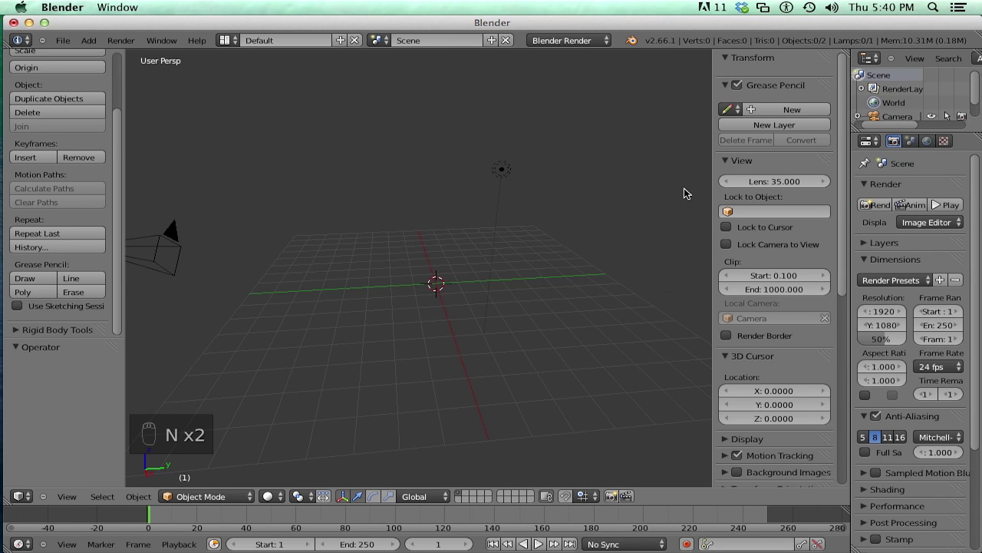
left_click_drag(845, 192, 848, 136)
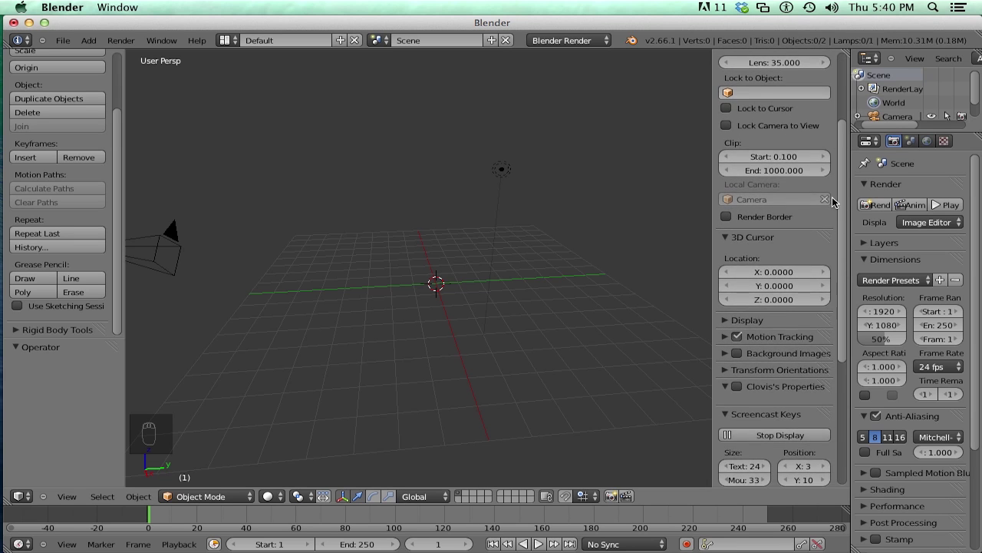
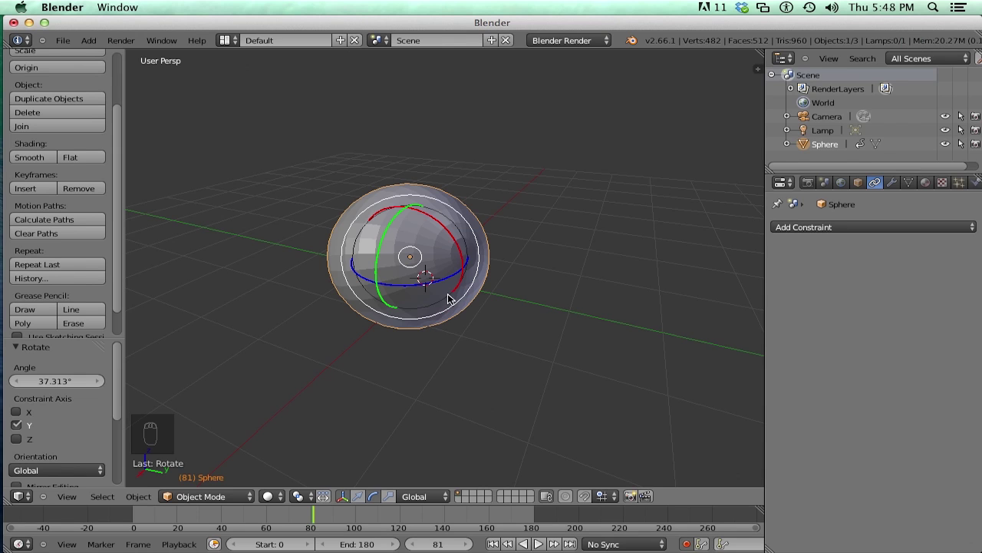
Trackball-rotate the sphere to about -80.4°, -59.5°, 7.1° with Auto Key on and show its Transform panel.
key("r")
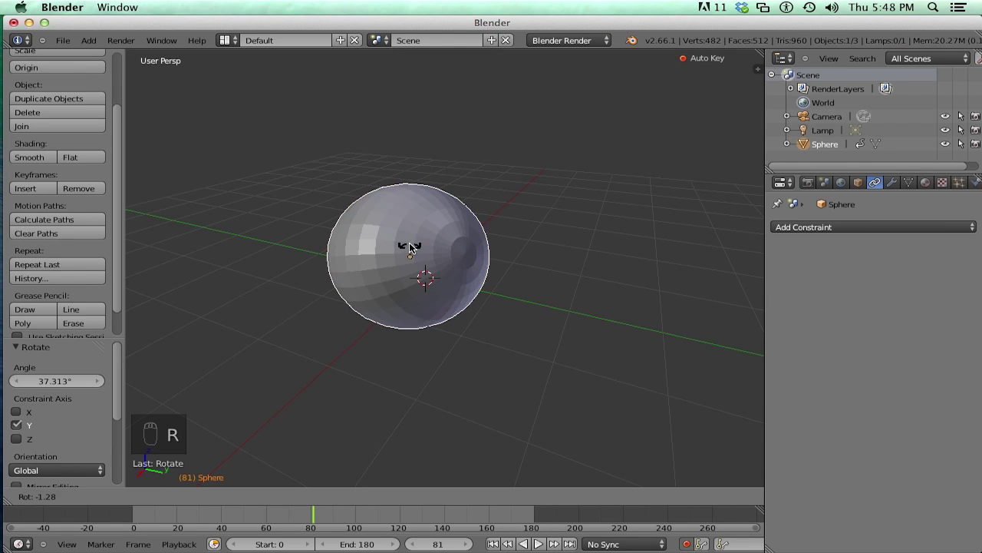
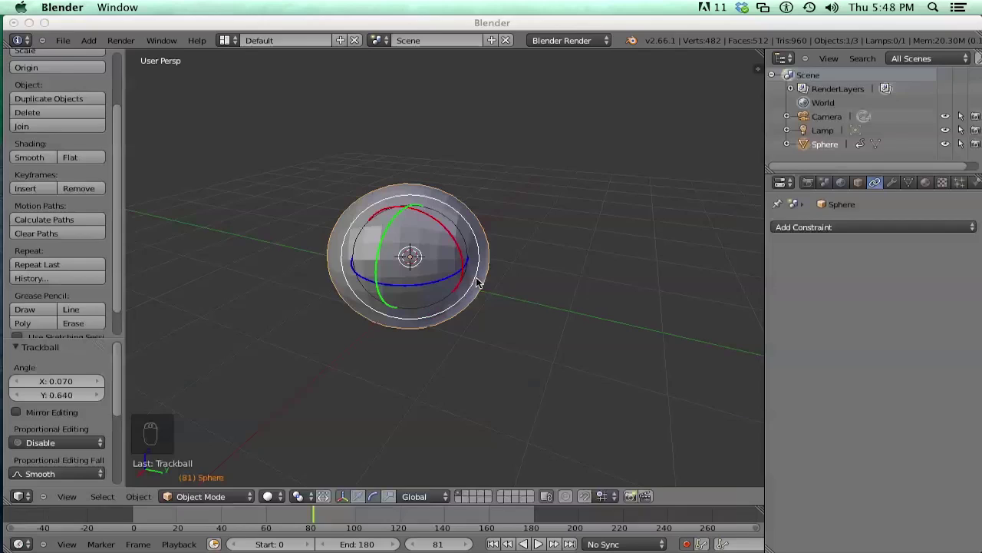
key("s")
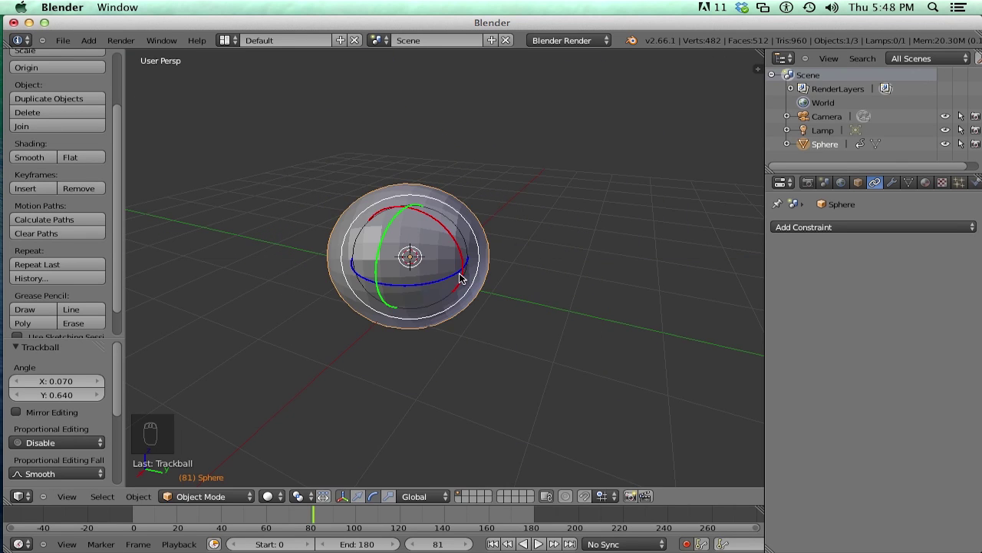
key("t")
key("n")
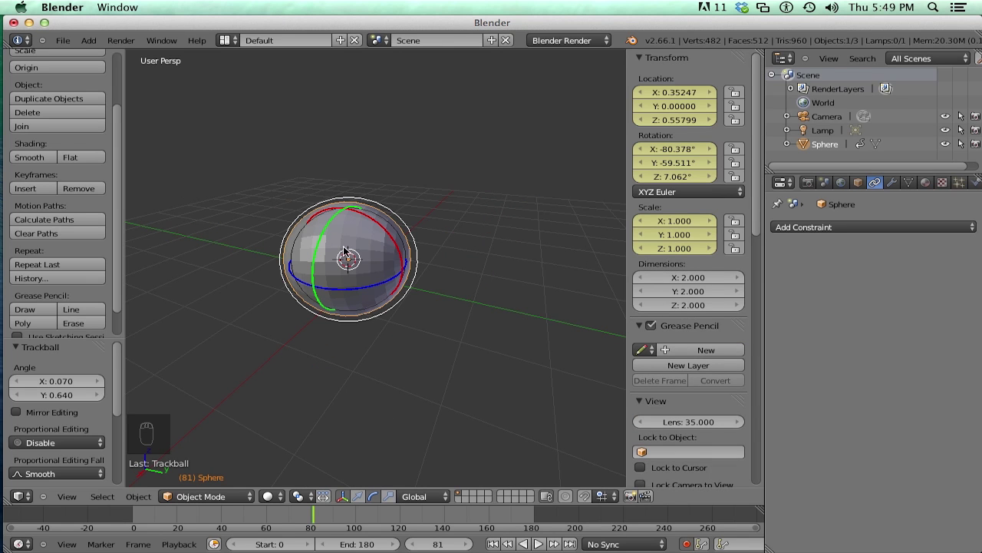
Rotate the sphere a further 27.502° with Auto Keying, reaching about -93.0°, -32.0°, 56.8°, leaving scale at 1.
key("r")
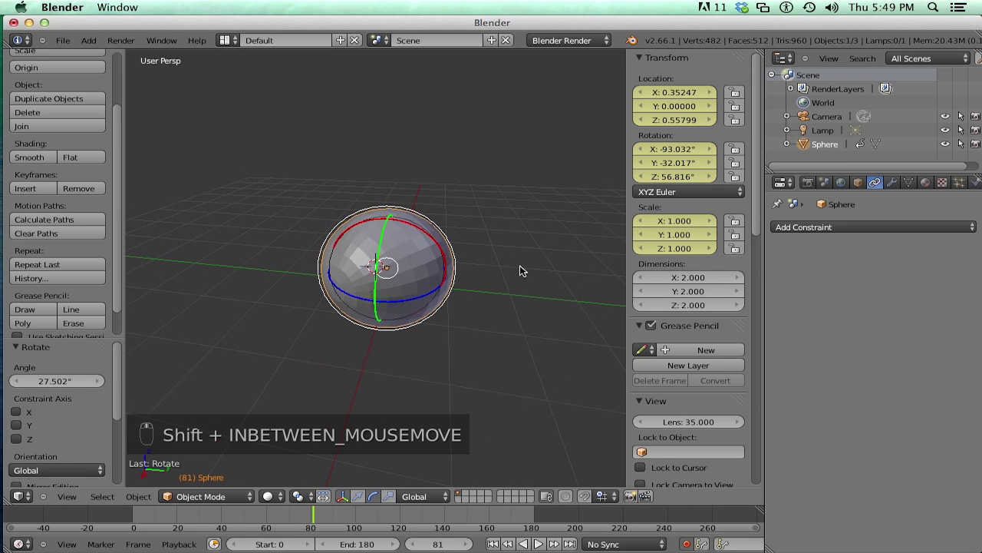
key("s")
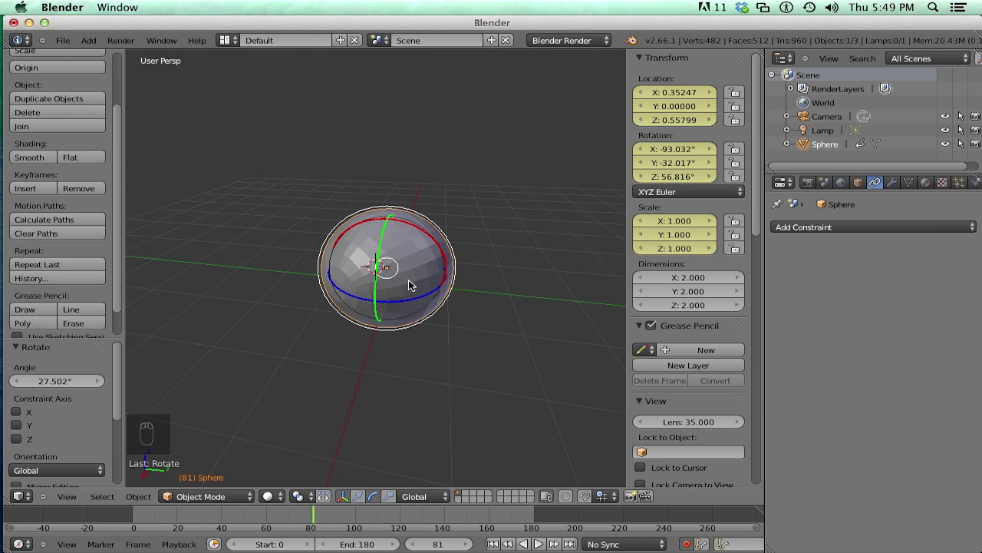
Move, rotate and shrink the sphere with a few trial grab, rotate and scale operations.
key("g")
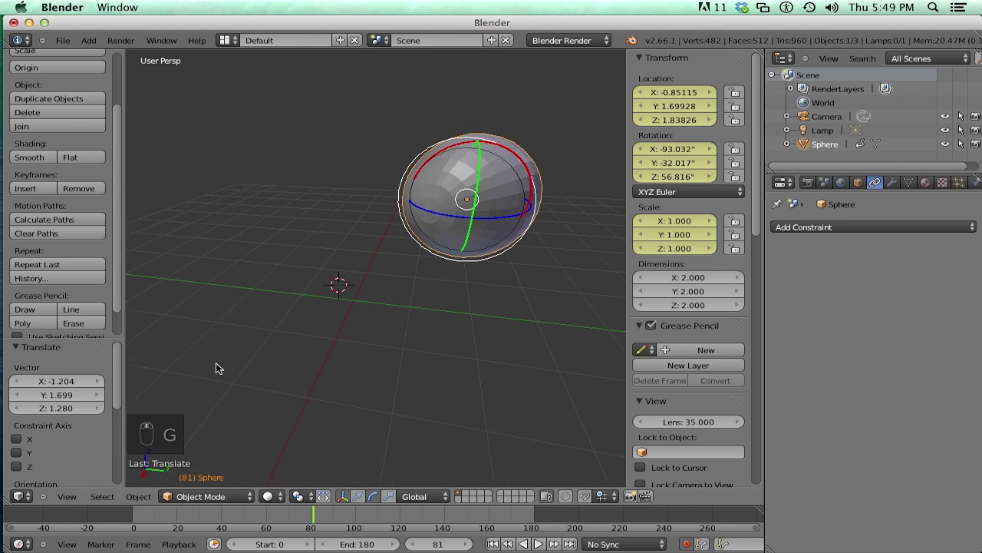
left_click(509, 235)
key("r")
key("g")
key("s")
key("s")
key("g")
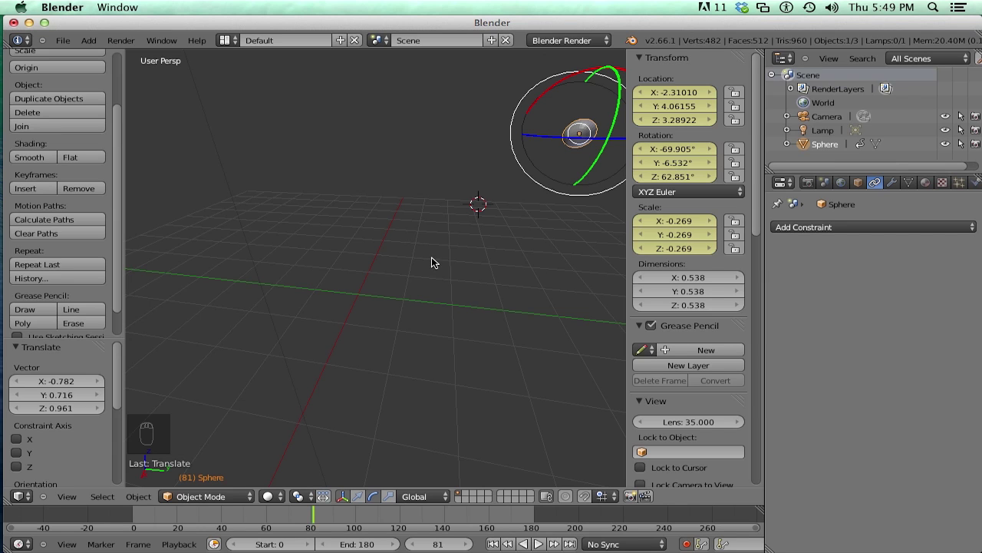
Clear the sphere's scale, rotation and location back to 1, zero and the origin with Alt+S, Alt+R, Alt+G.
key("alt+s")
key("alt+r")
key("alt+g")
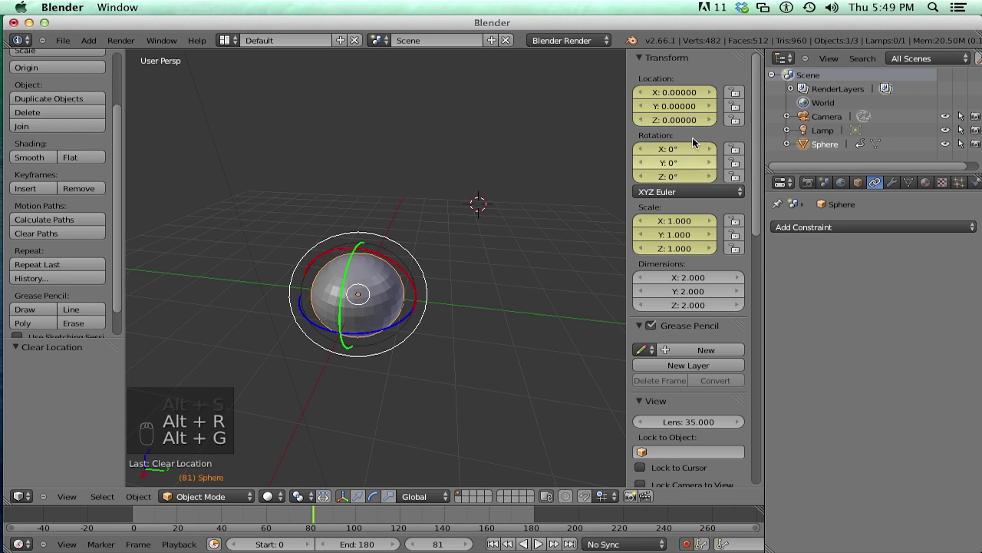
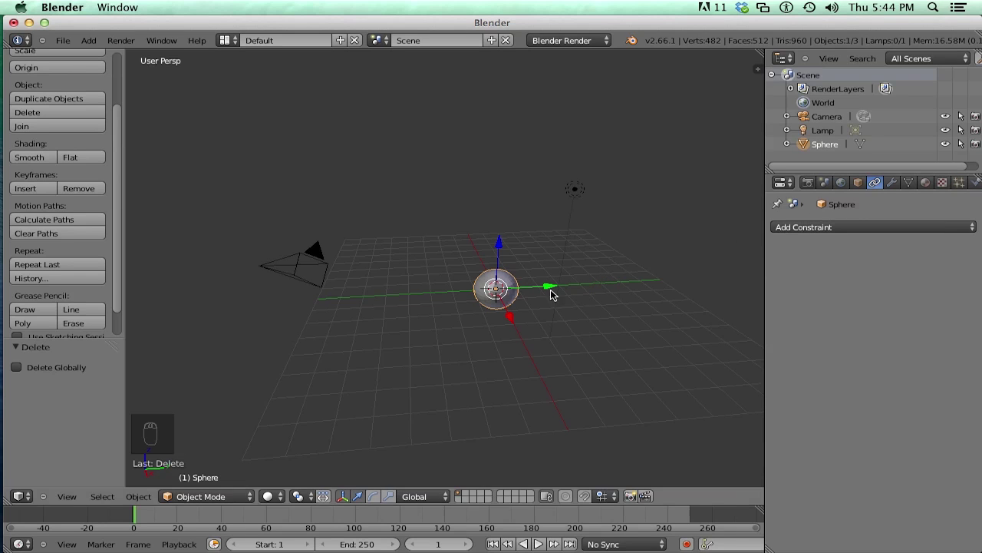
Duplicate the sphere as Sphere.001 and give it a Child Of constraint targeting Sphere with Set Inverse.
key("shift+d")
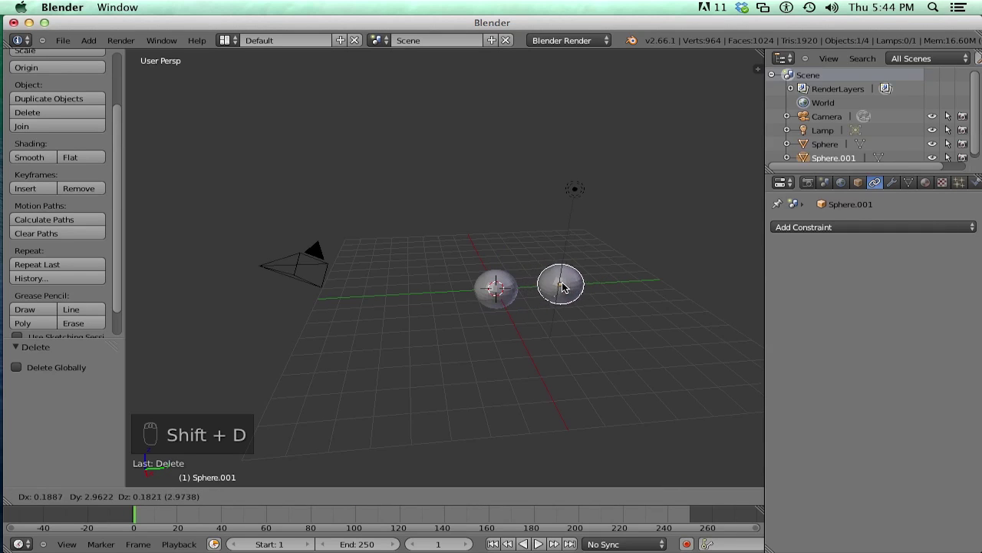
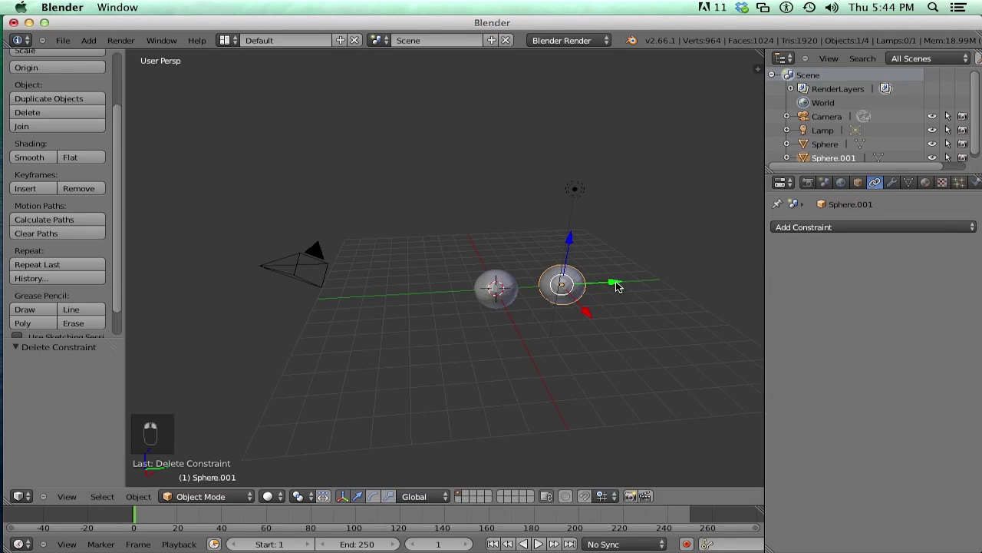
key("g")
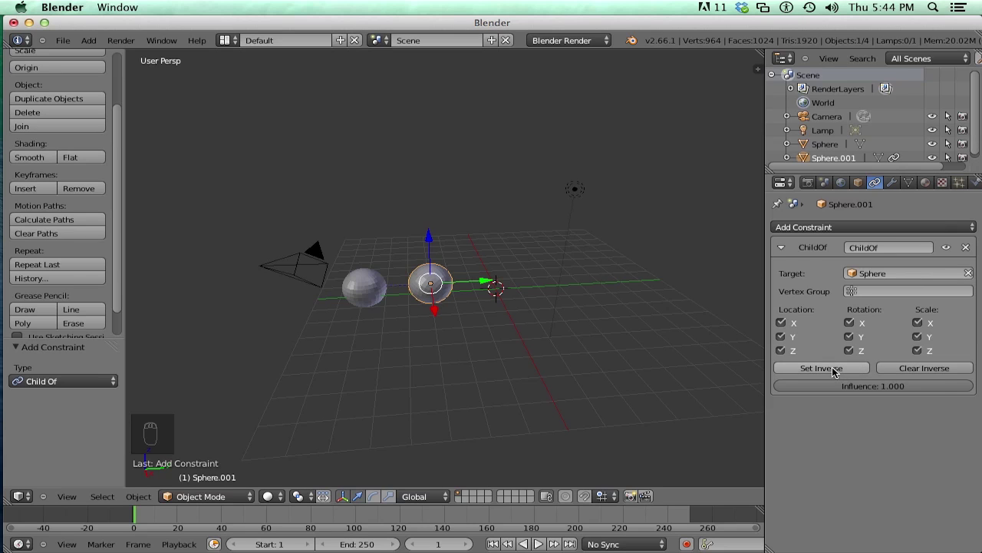
key("r")
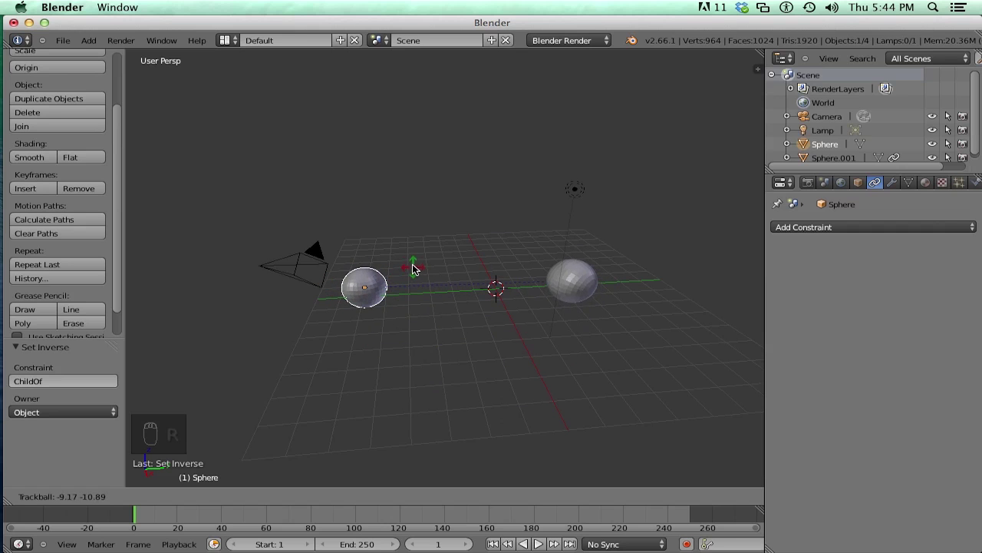
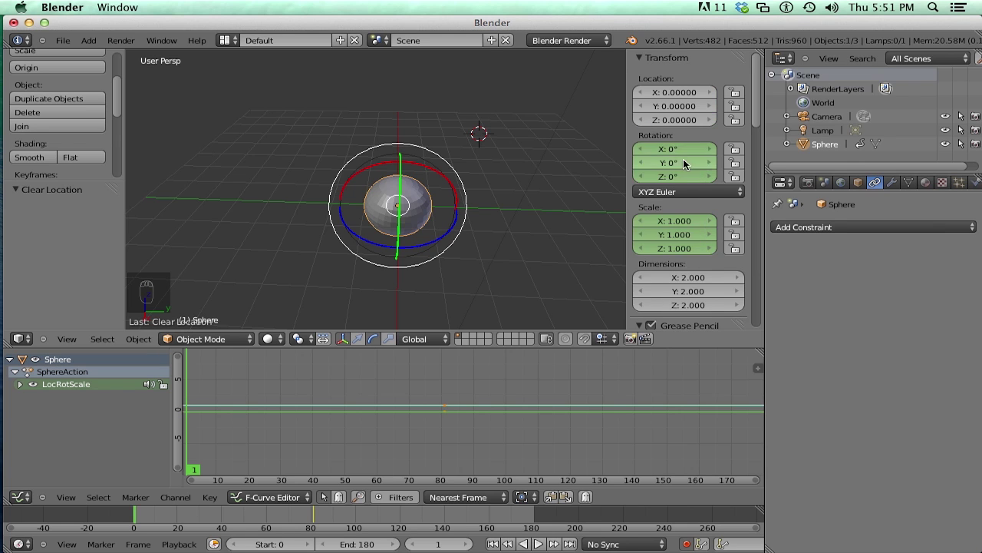
Key the sphere's location, rotation and scale, move, rescale and spin it, then play the animation with Alt+A.
left_click_drag(677, 198, 340, 157)
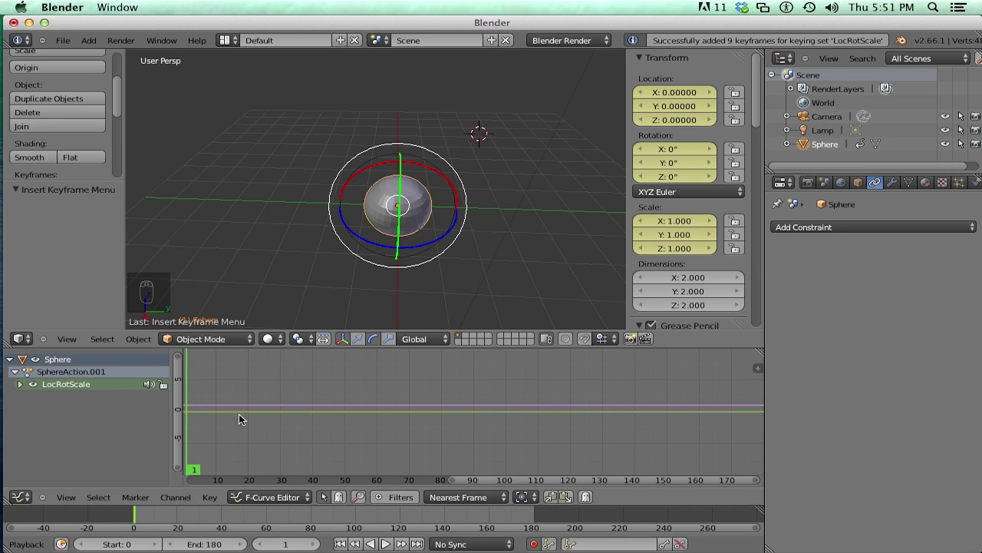
left_click(203, 428)
key("r")
key("g")
key("s")
left_click(329, 451)
key("g")
key("s")
key("r")
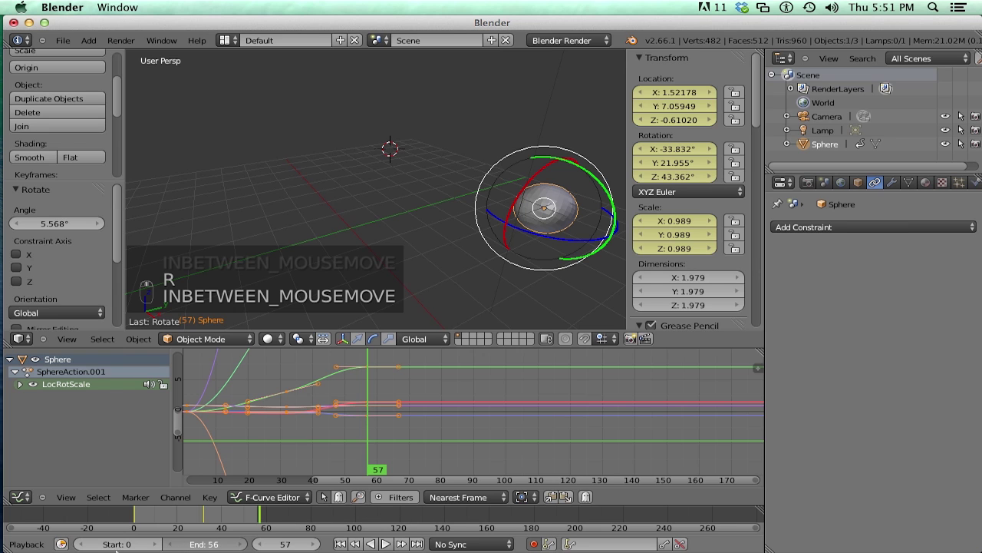
key("alt+a")
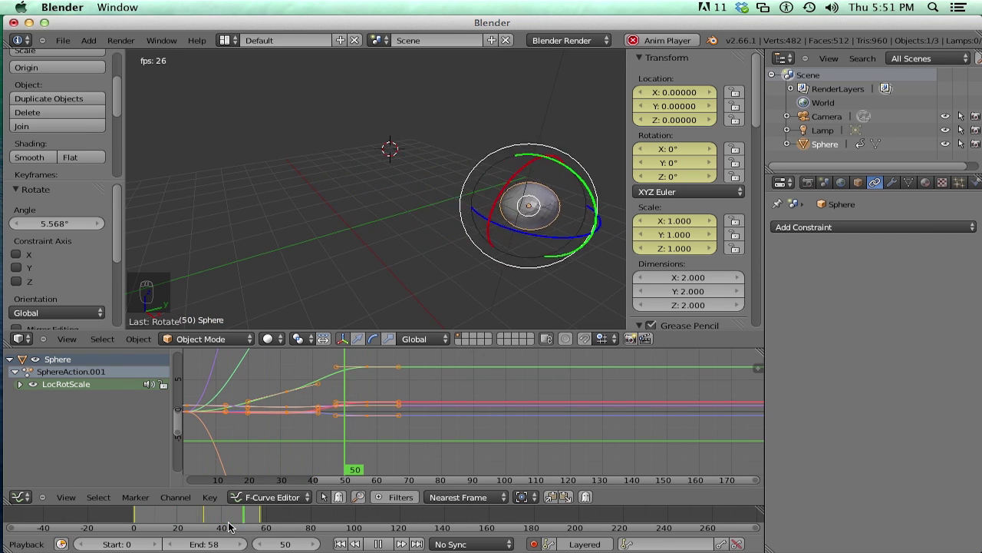
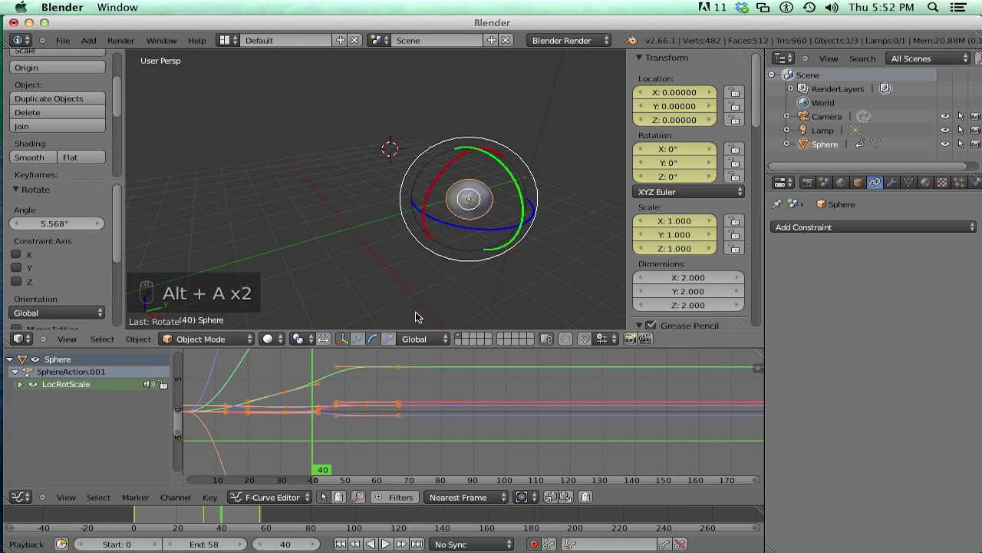
Transform the sphere mid-animation and insert Available keyframes for all nine location, rotation and scale channels.
left_click_drag(267, 434, 425, 161)
key("i")
left_click_drag(331, 428, 432, 189)
key("i")
key("i")
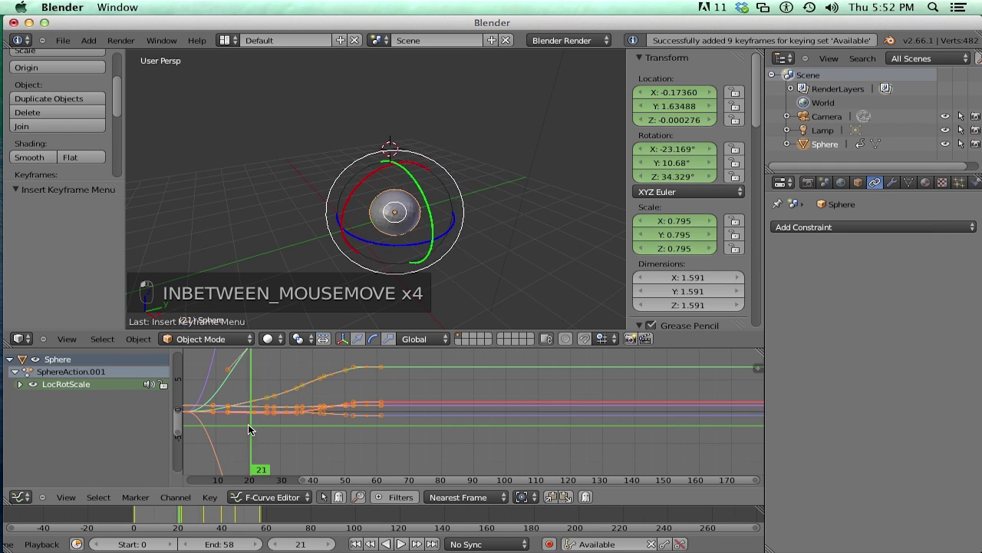
Step back and forth through the animation frame by frame and jump between keyframes with the arrow keys.
key("Left")
key("Left")
key("Left")
key("i")
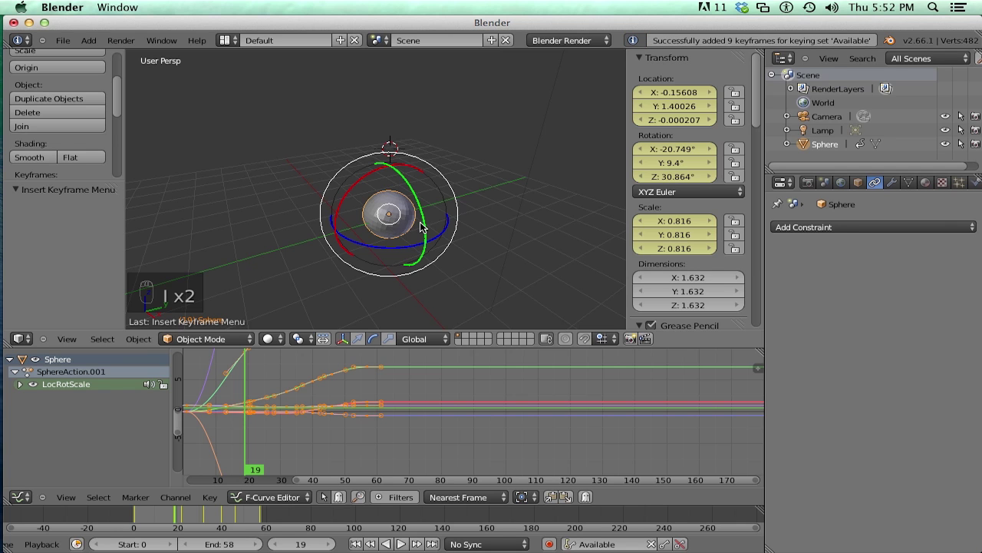
key("Left")
key("Left")
key("Left")
key("Right")
key("Right")
key("Right")
key("Right")
key("Right")
key("Left")
key("Left")
key("Left")
key("Left")
key("Right")
key("Left")
key("Left")
key("Left")
key("Down")
key("Up")
key("Up")
key("Up")
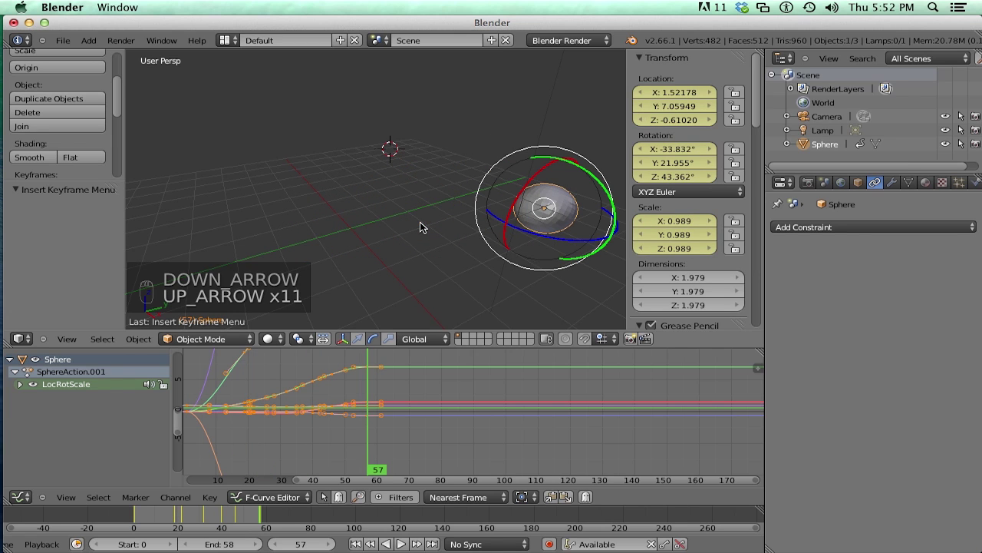
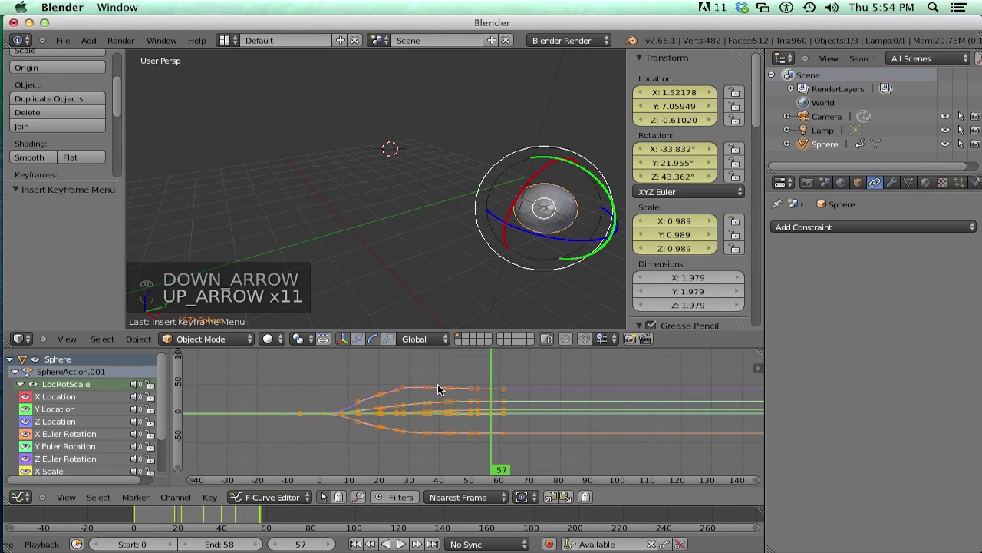
Change the selected keyframes' interpolation with T and handle type with V, replaying after each change.
key("t")
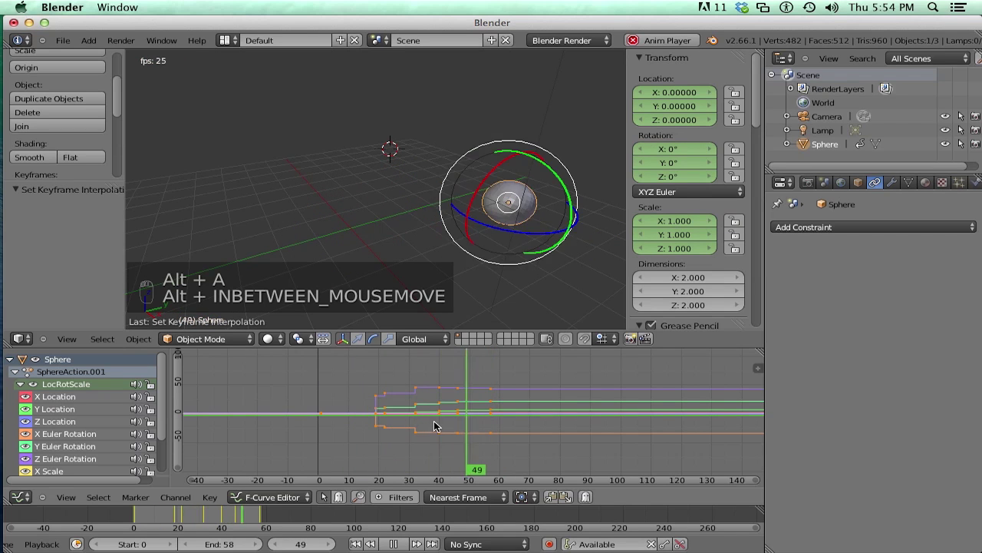
key("alt+a")
key("t")
key("alt+a")
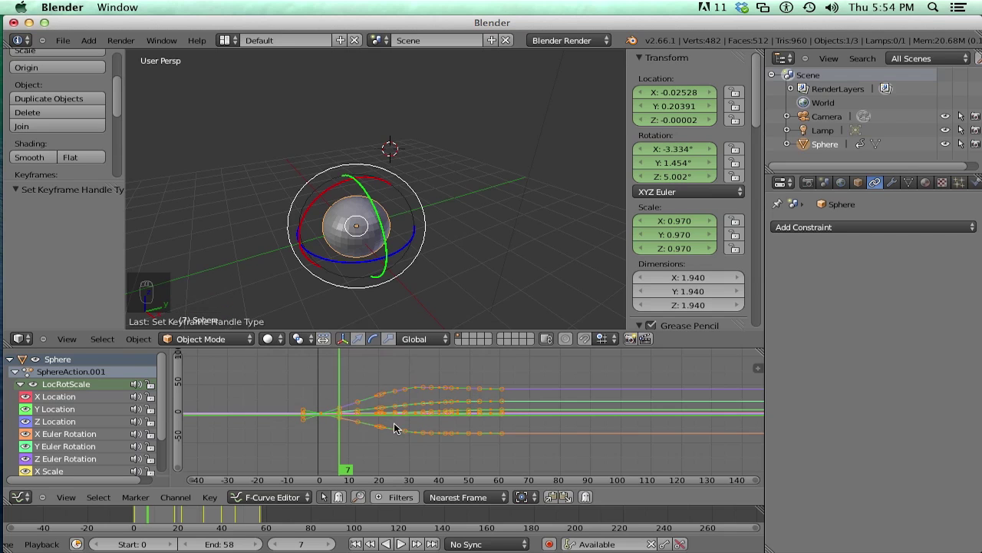
Box-select some keyframes, shift them along the timeline with G, reset interpolation on all keys and replay.
left_click_drag(289, 389, 332, 356)
key("g")
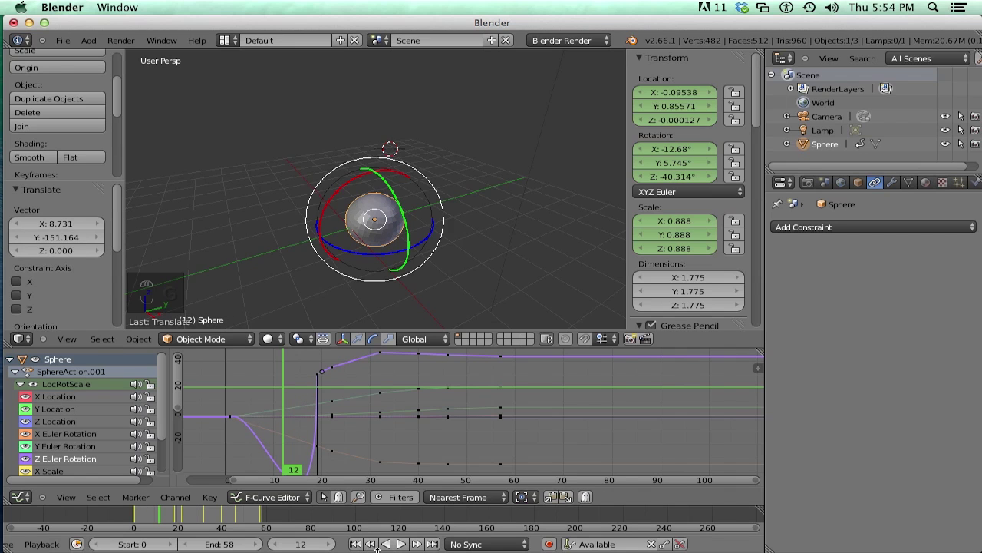
left_click(240, 419)
key("alt+a")
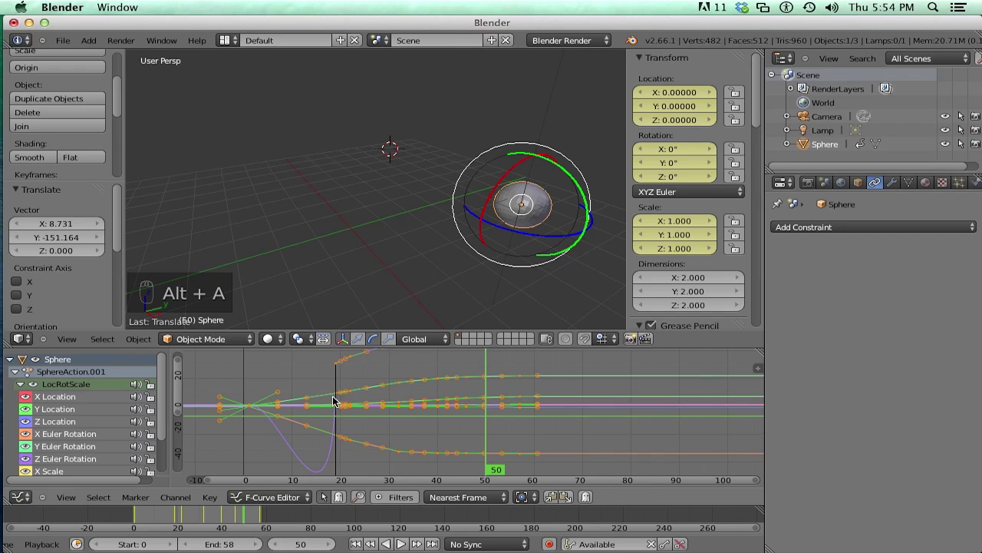
key("a")
key("t")
key("t")
key("alt+a")
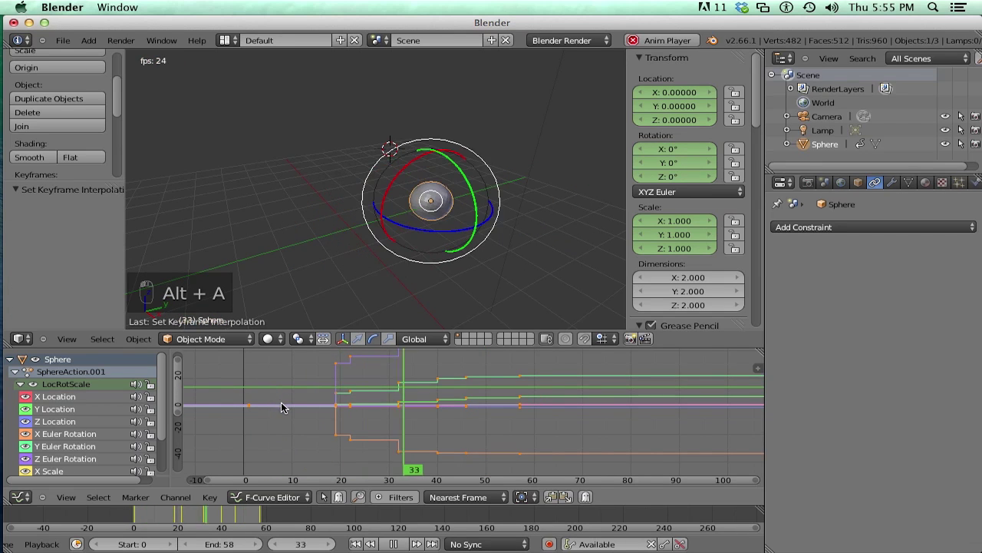
key("alt+a")
key("t")
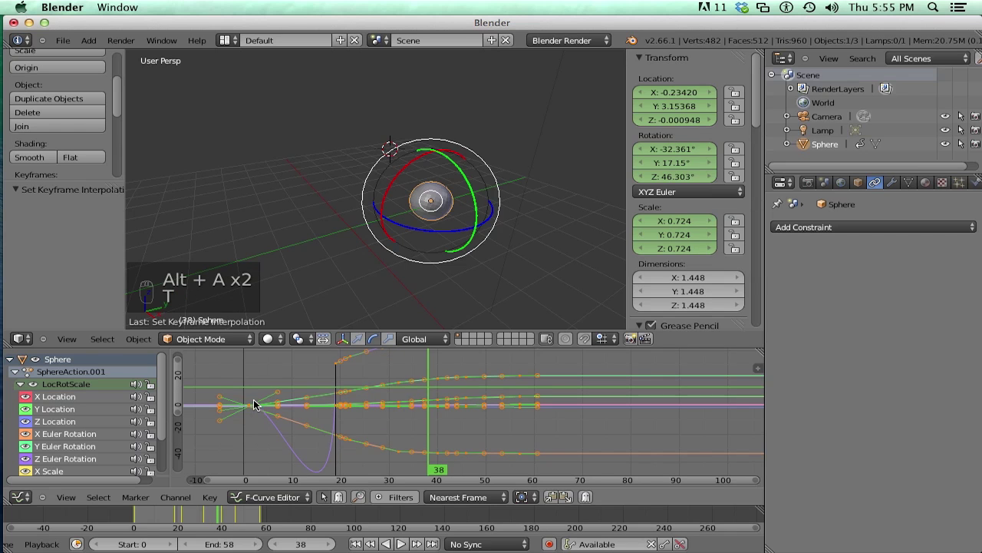
Box-select further groups of keyframes in the timeline and replay the sphere's animation to check the result.
left_click_drag(234, 389, 276, 399)
key("alt+a")
key("alt+a")
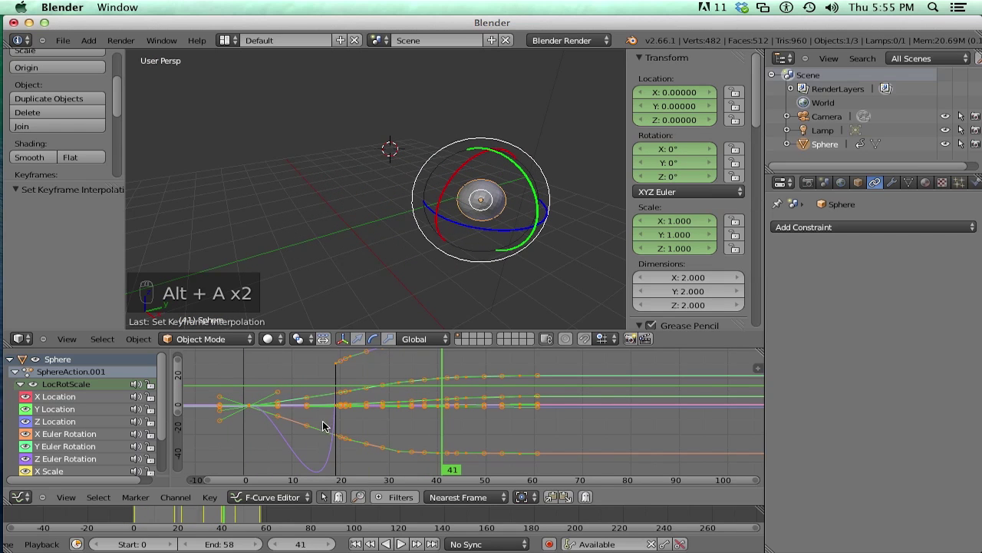
key("alt+a")
key("alt+a")
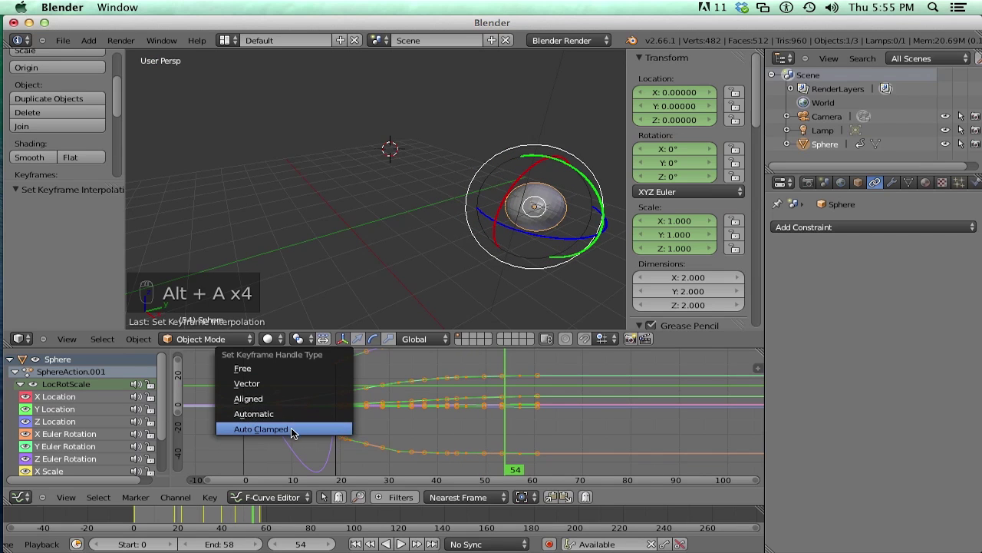
left_click_drag(251, 408, 335, 412)
key("alt+a")
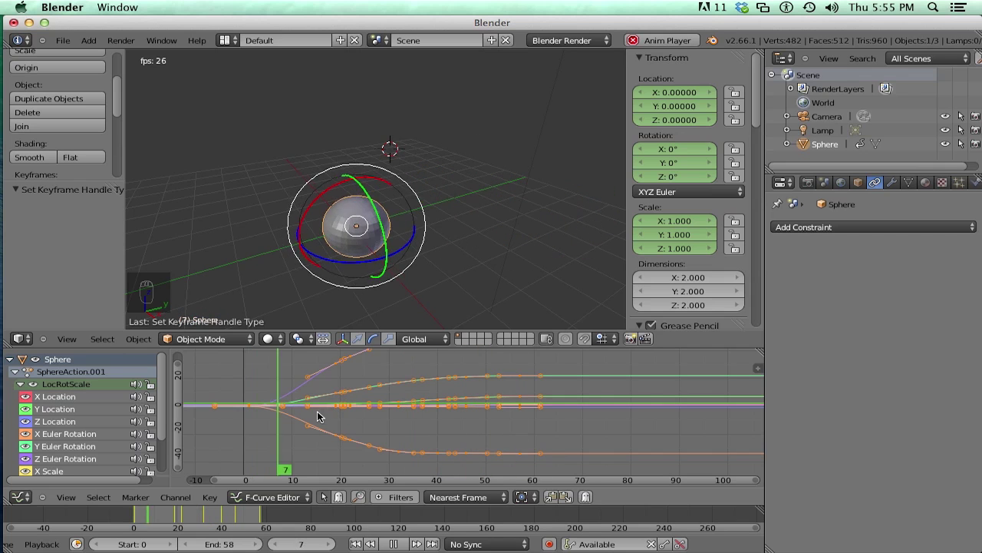
Stop playback, hide and reshow some of the Sphere's animation channels, then toggle their editability with Tab.
key("alt+a")
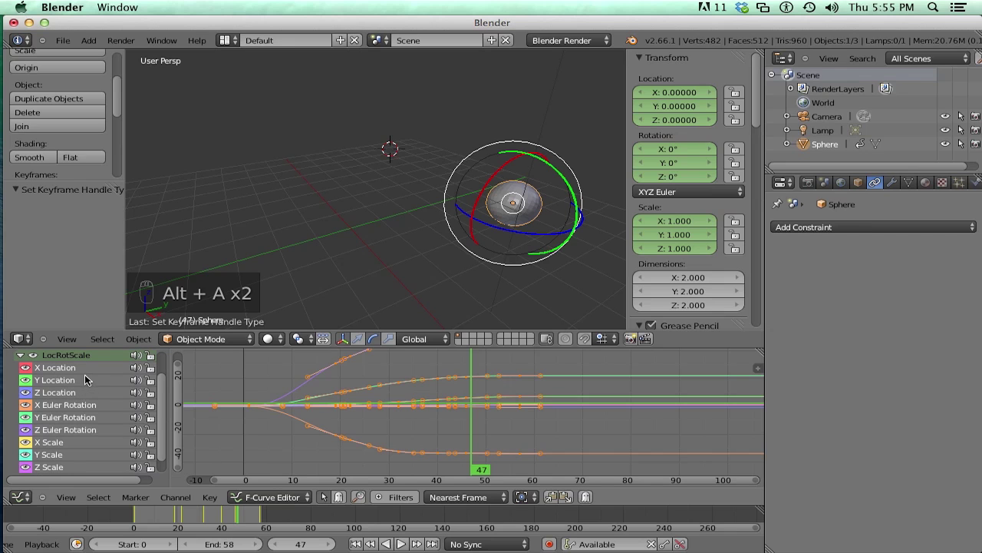
left_click_drag(71, 373, 69, 384)
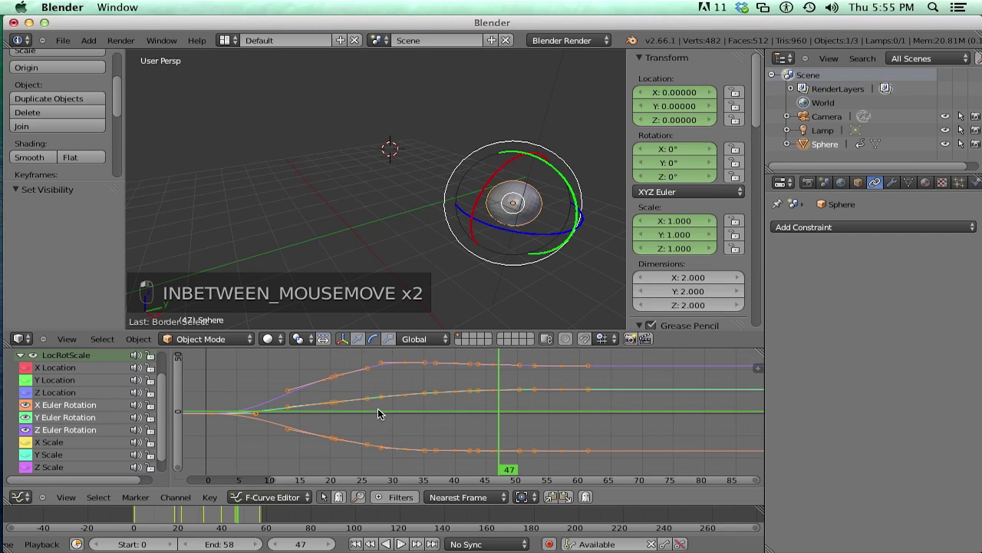
key("a")
key("a")
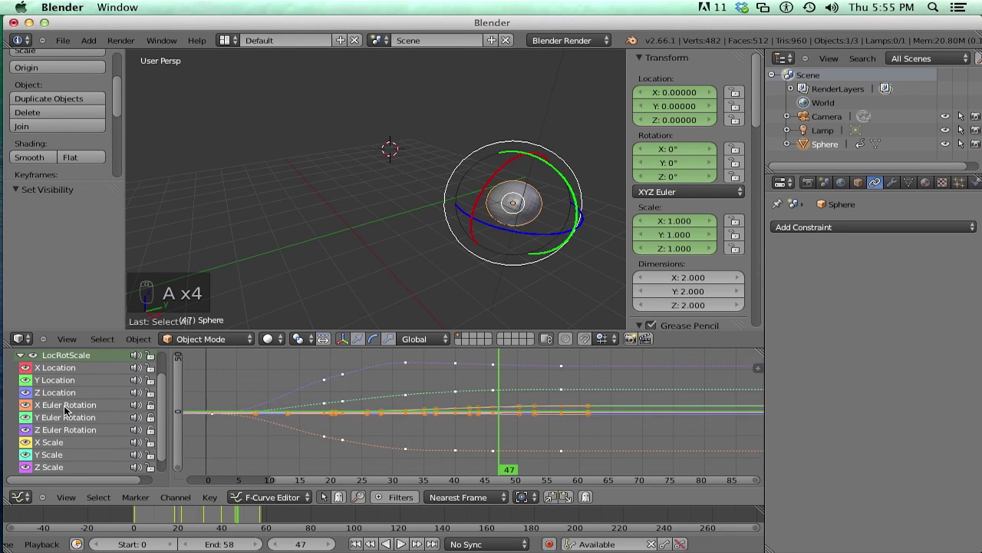
key("g")
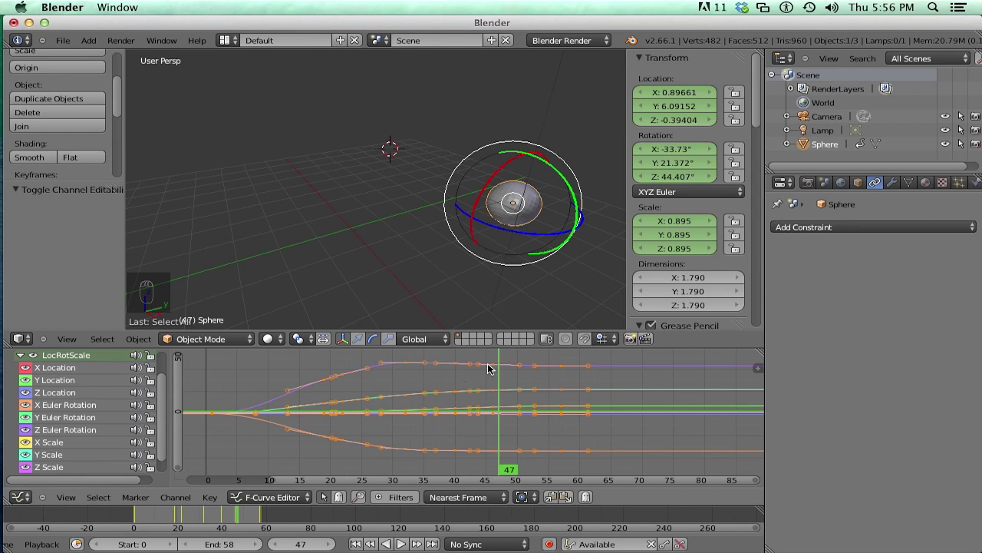
left_click_drag(513, 440, 233, 424)
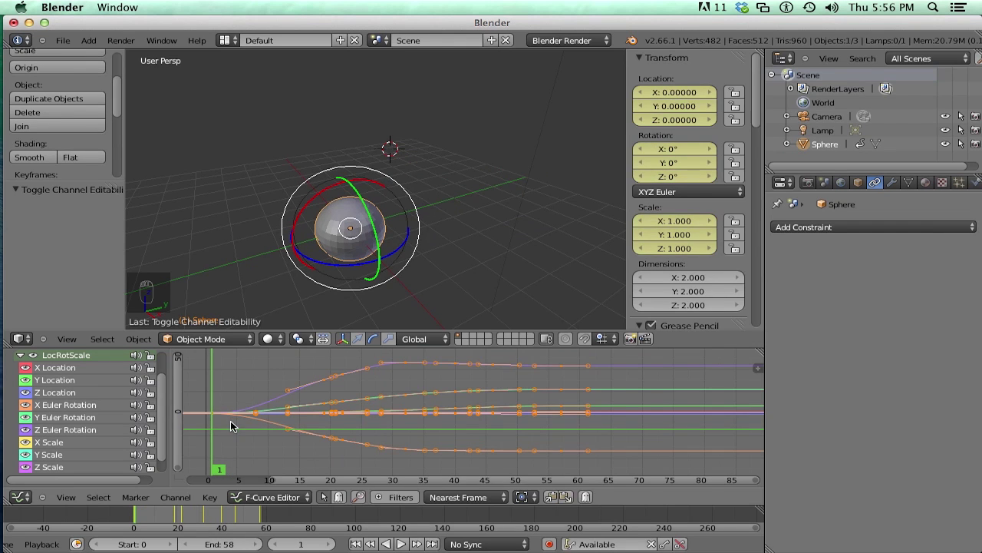
key("s")
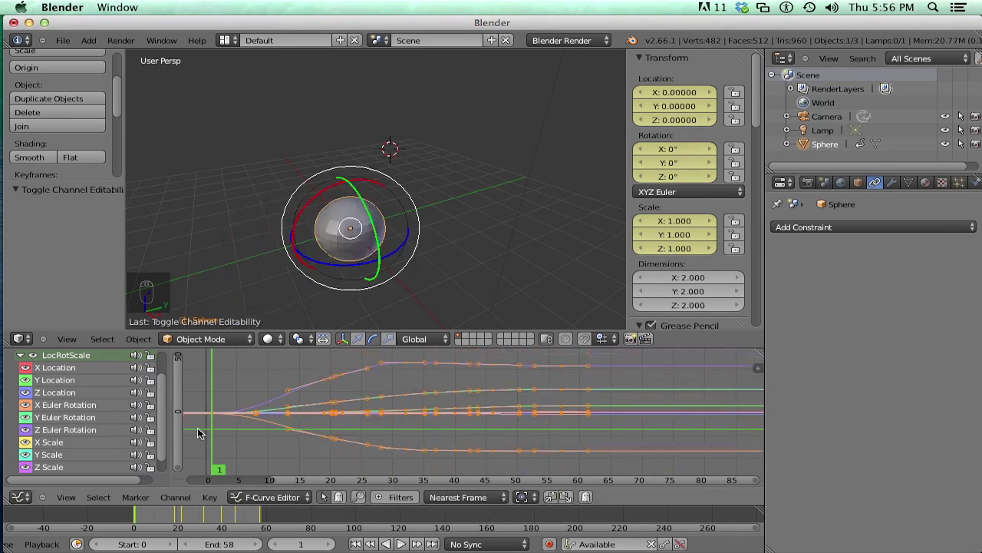
key("g")
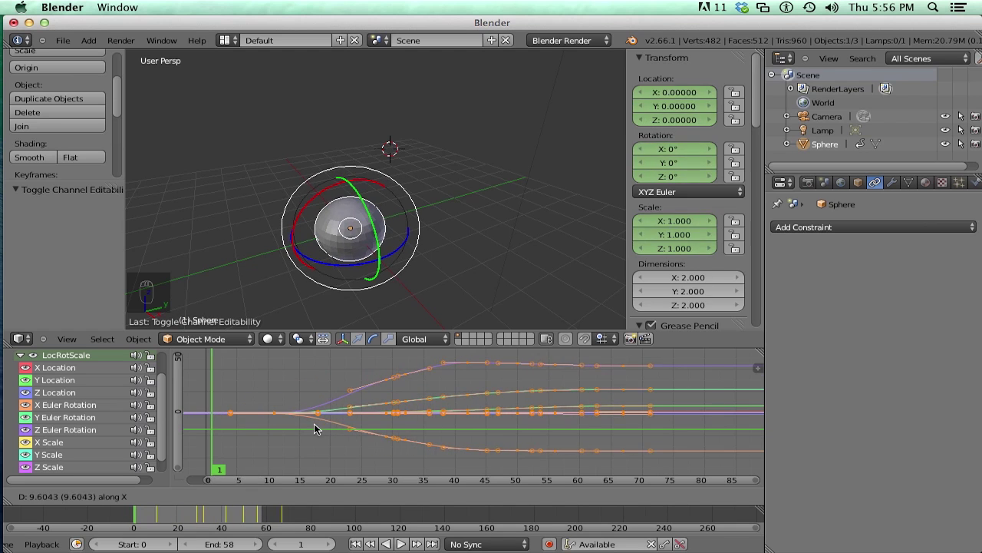
key("g")
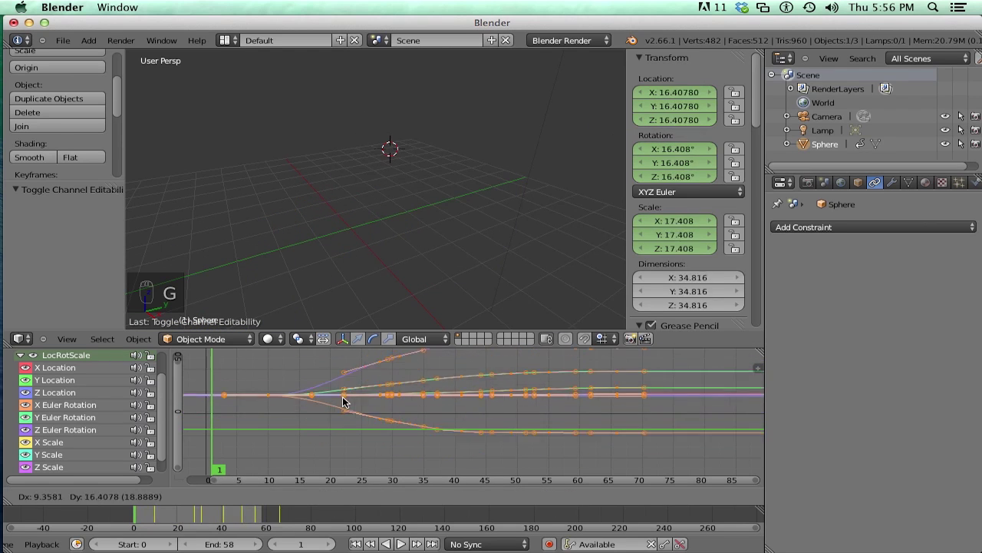
left_click_drag(265, 416, 386, 421)
key("r")
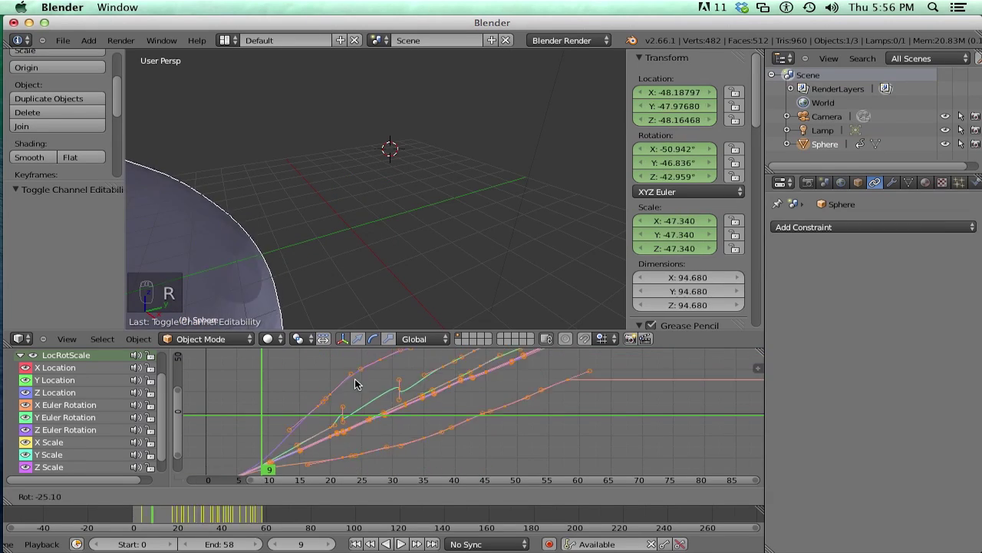
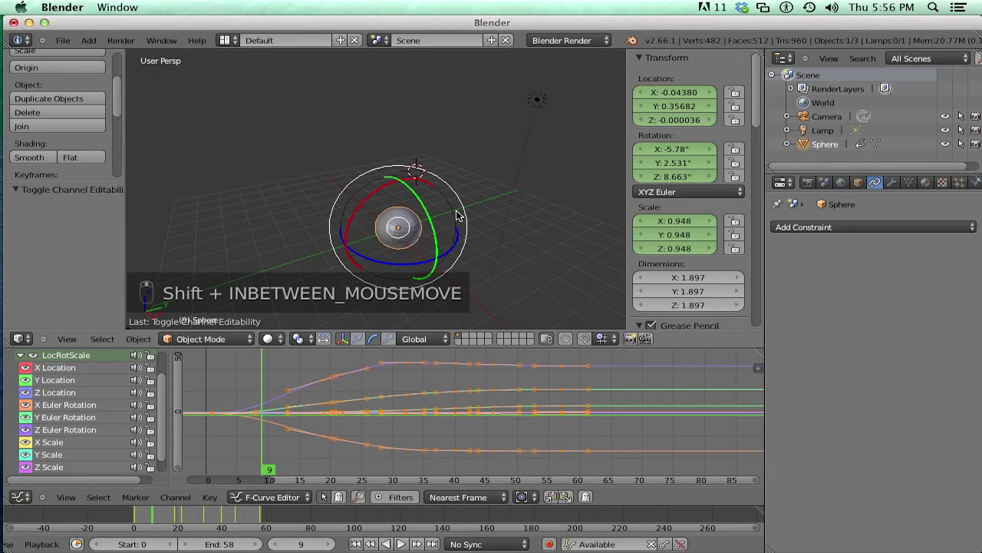
Frame the sphere close up, zoom back out, and change the bottom editor from Graph Editor to DopeSheet.
key("KP_Decimal")
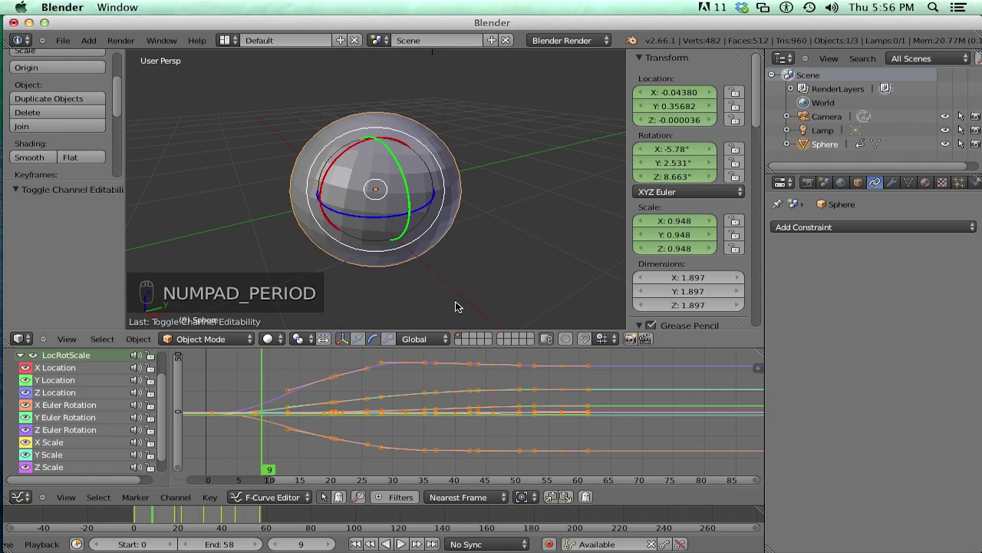
key("shift+c")
key("x")
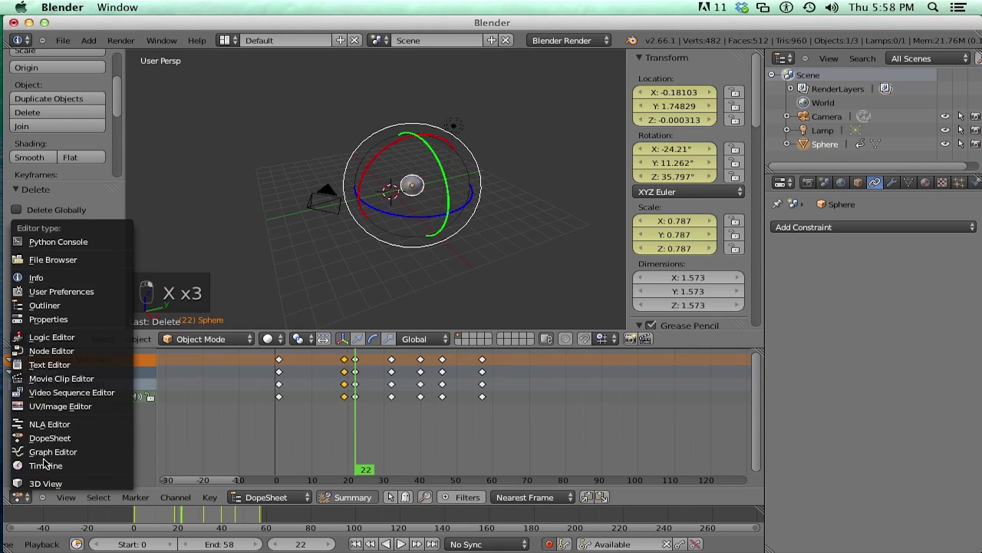
key("alt+a")
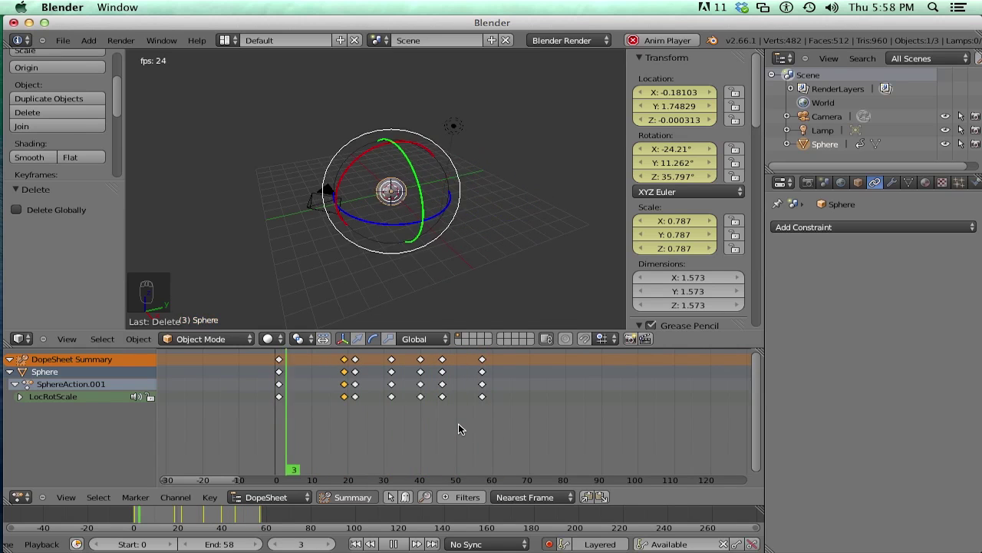
Stop playback and duplicate the sphere into four copies, Sphere.001 through Sphere.004.
key("alt+a")
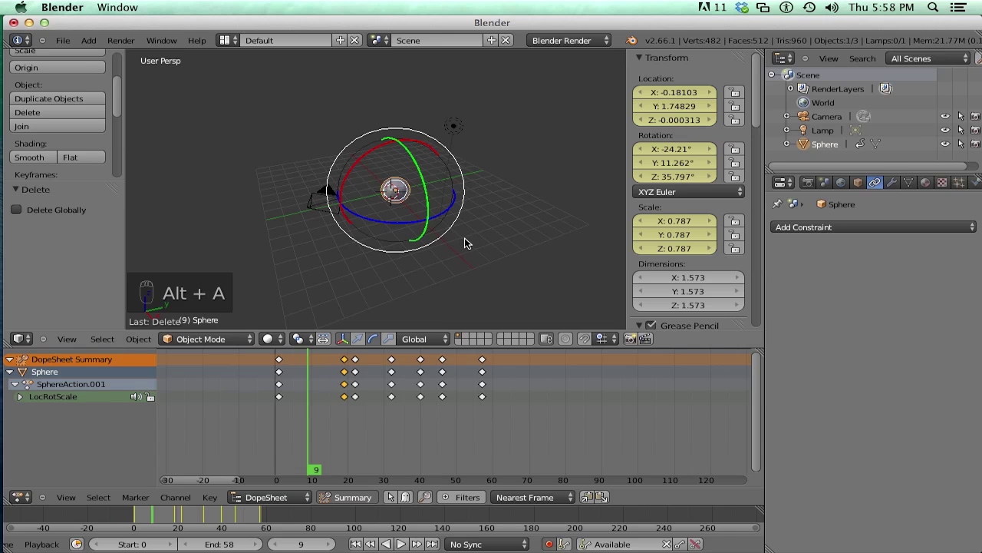
key("shift+d")
key("shift+d")
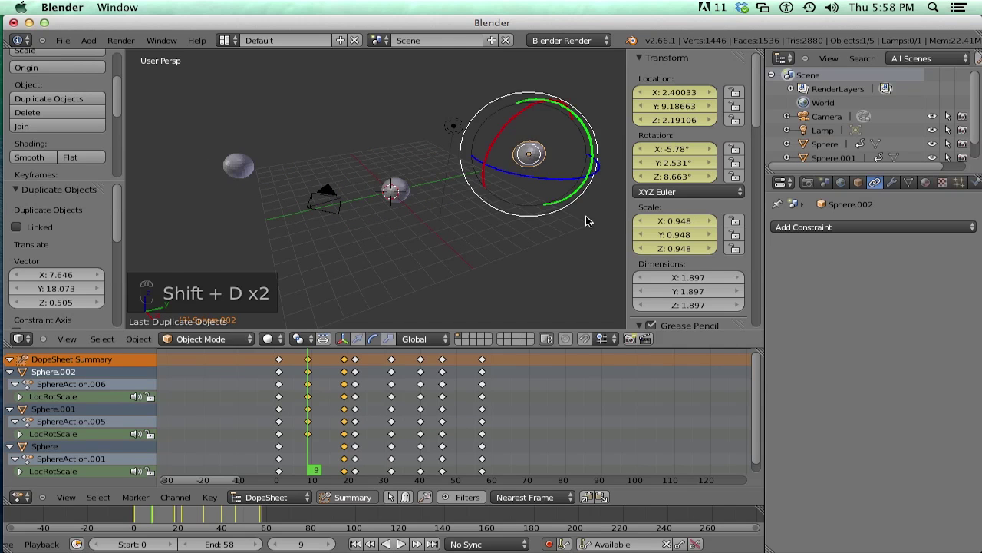
key("shift+d")
key("shift+d")
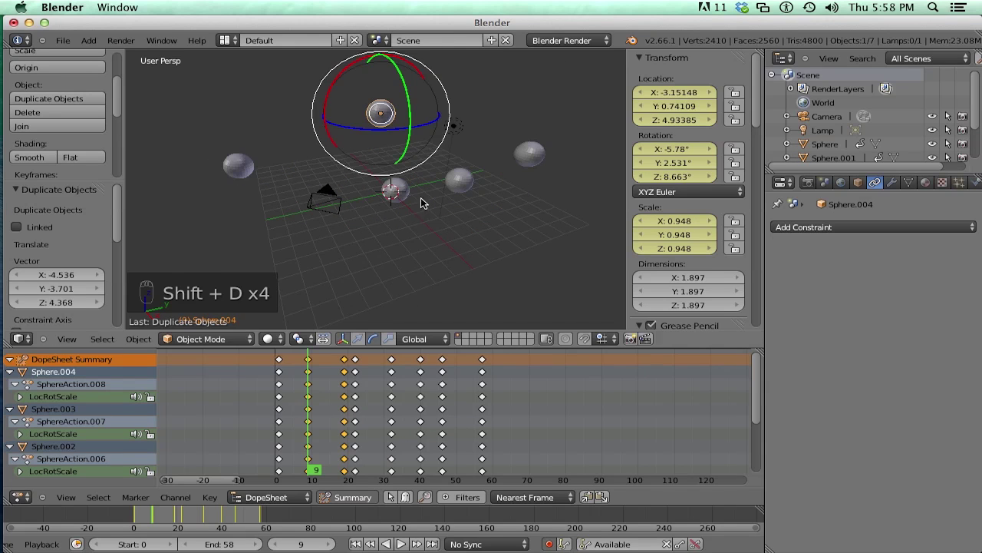
Move the sphere copies apart to new spots around the scene.
left_click_drag(283, 408, 390, 383)
key("g")
key("g")
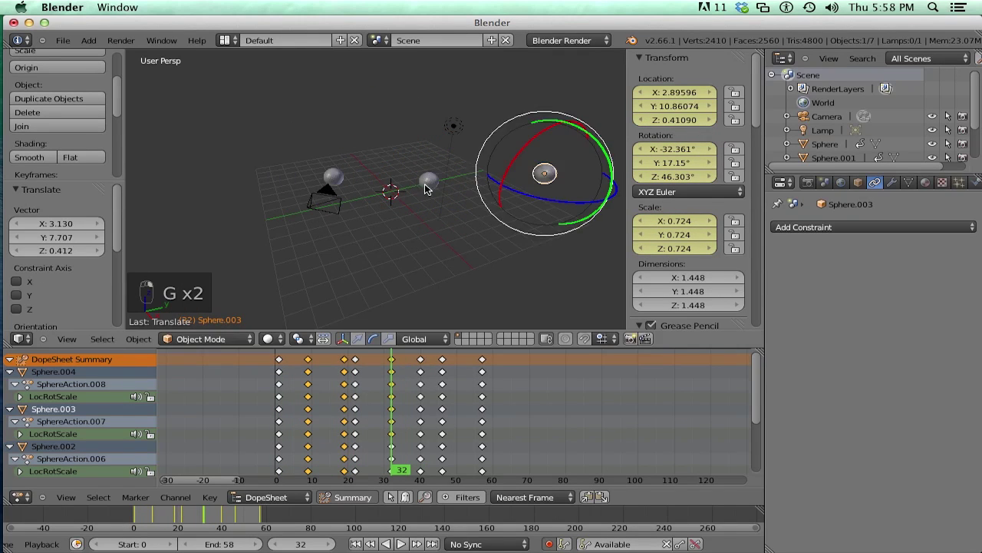
key("g")
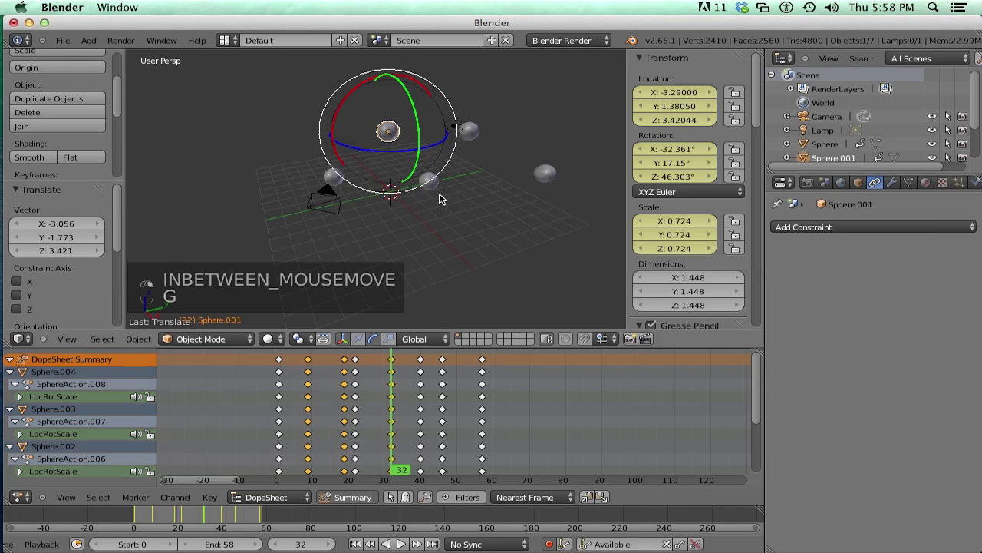
Switch the bottom editor to a Timeline and select every object in the scene.
key("g")
left_click(273, 441)
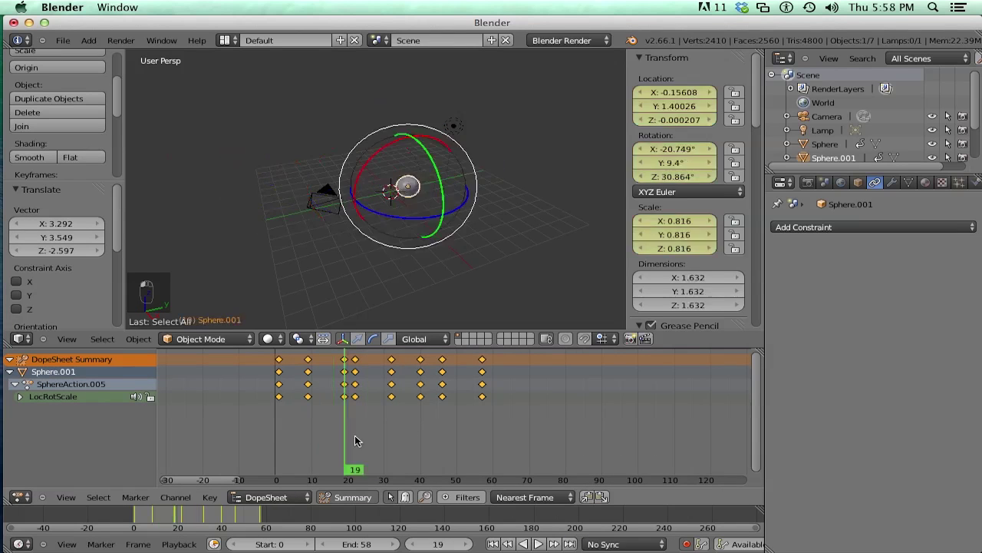
key("a")
key("a")
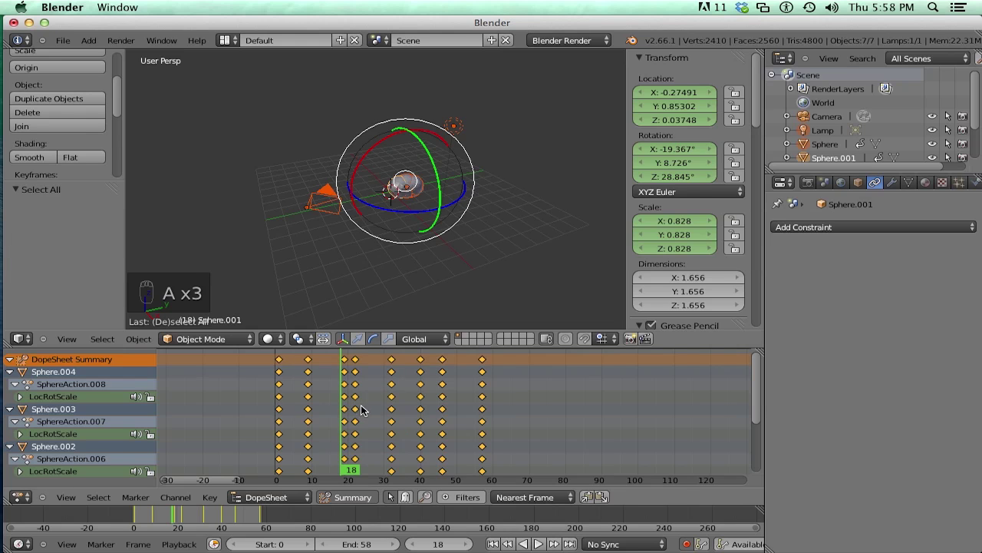
Scale and move the whole selection together, scattering the spheres further.
key("a")
key("s")
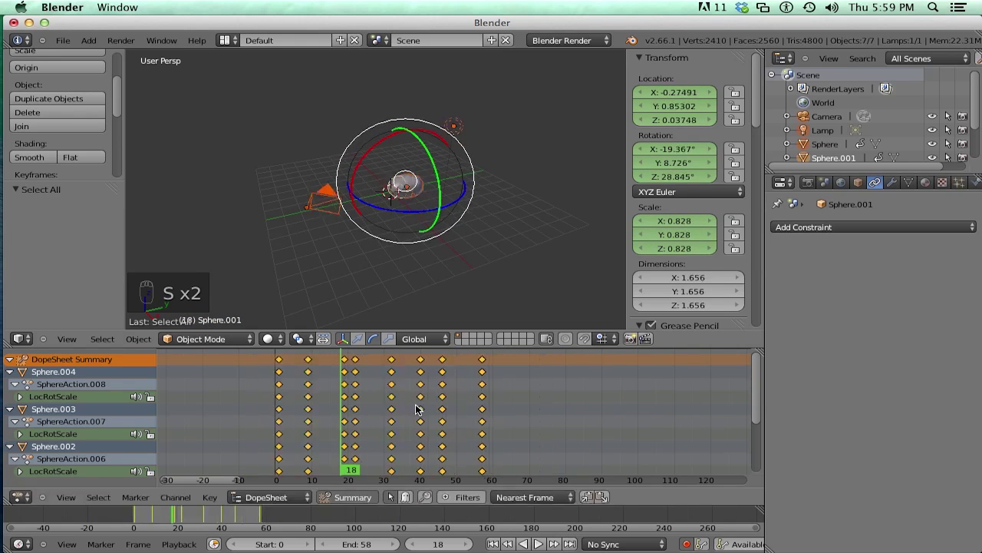
key("g")
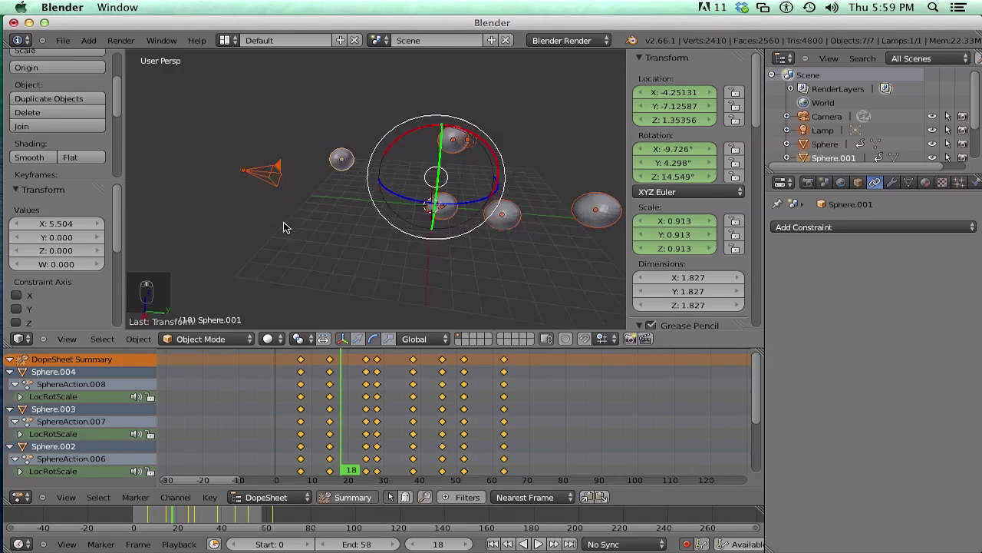
Play the animation of all the spheres in the viewport.
key("alt+a")
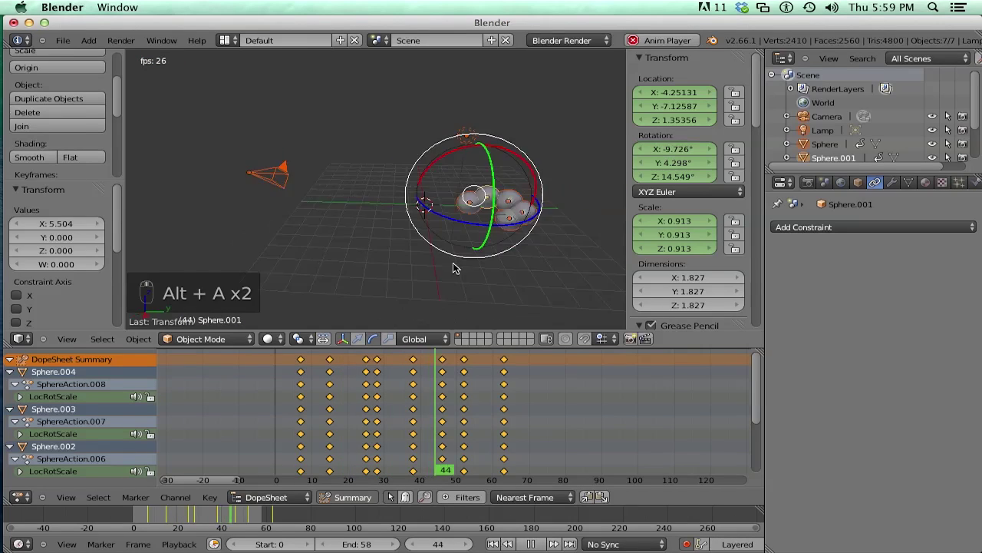
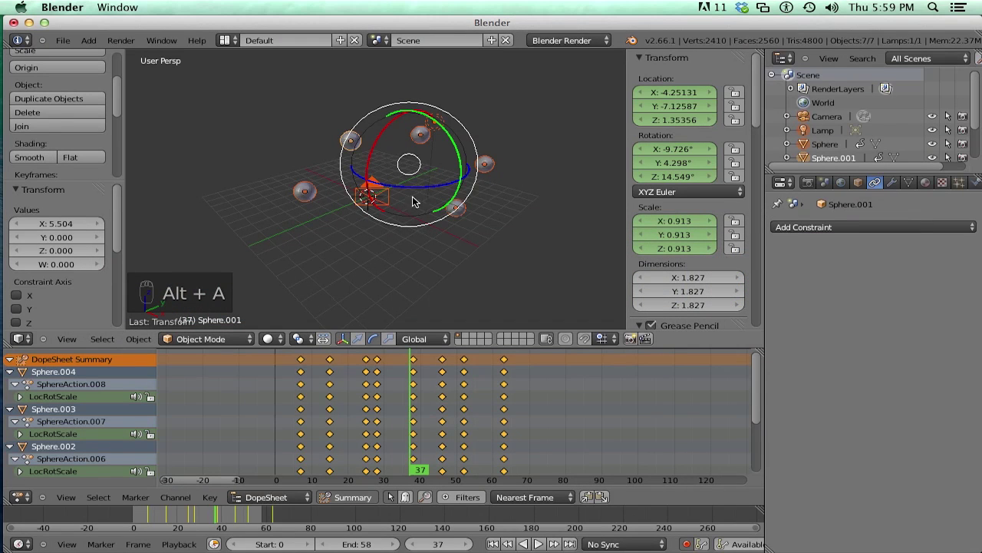
Look through the active scene camera and adjust its view settings panel.
key("KP_0")
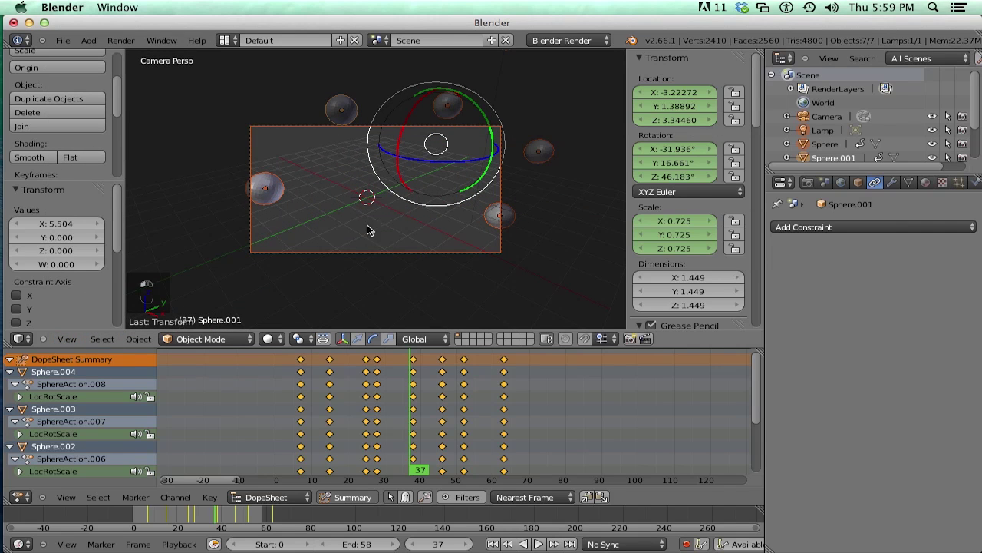
left_click_drag(782, 161, 802, 174)
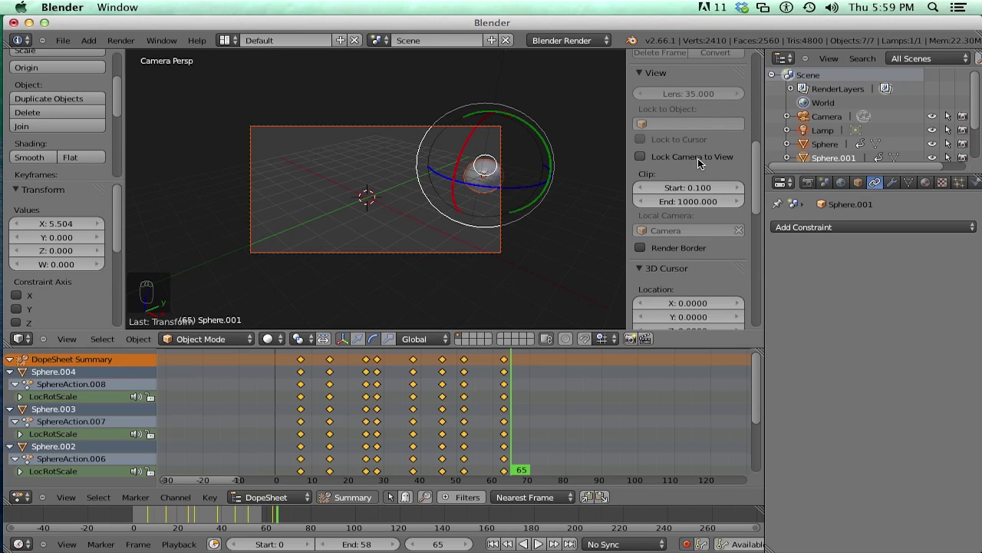
Reframe the locked camera so all the spheres sit in the shot.
left_click_drag(700, 160, 416, 395)
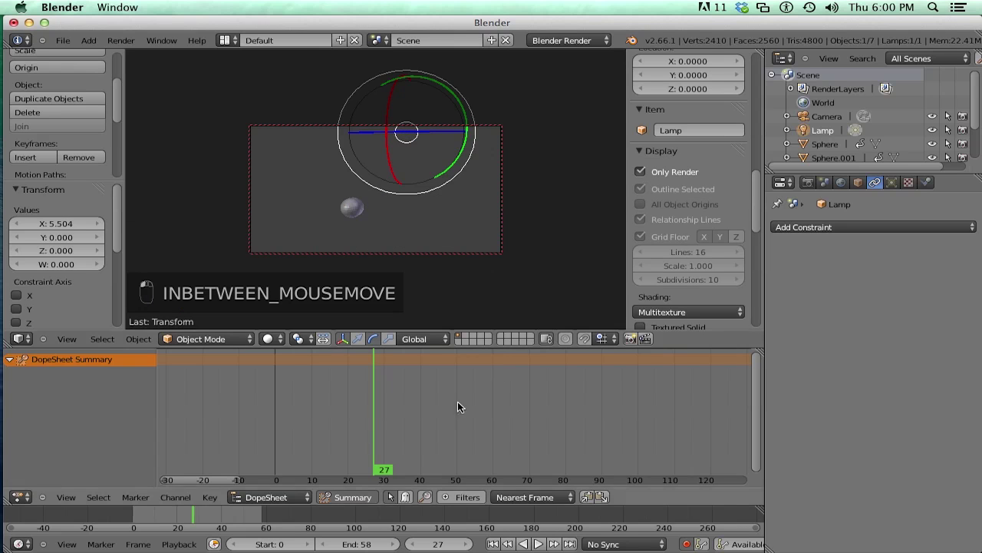
Enable render stamping and untick Time, Date, RenderTime and Scene, keeping Frame, Camera, Filename.
left_click_drag(280, 442, 418, 467)
left_click_drag(812, 302, 859, 308)
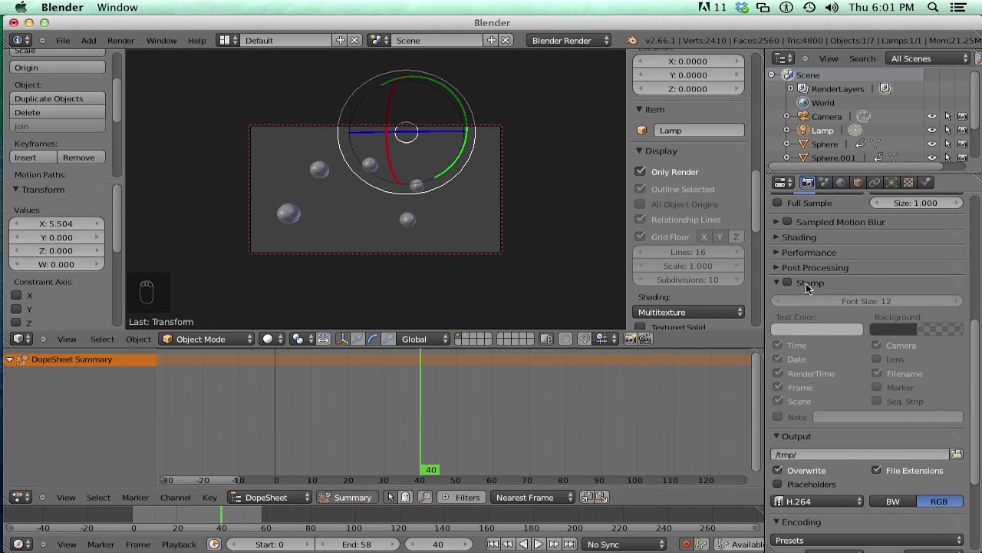
left_click_drag(795, 287, 812, 379)
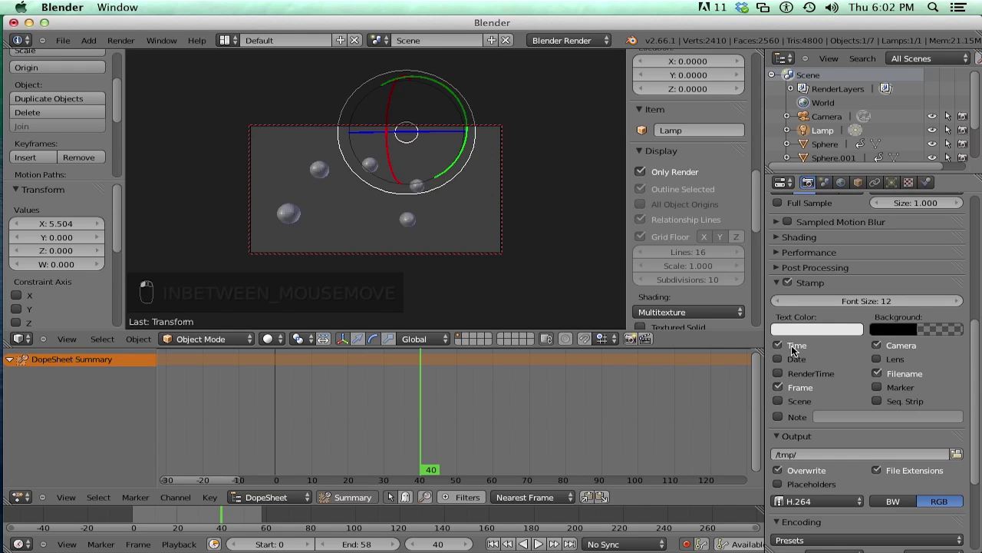